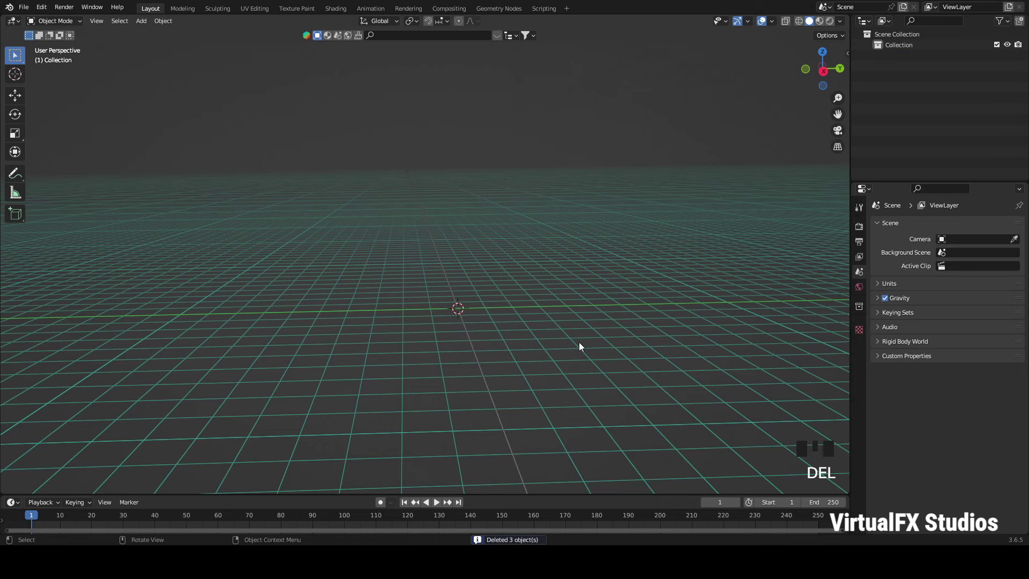
Step: Clear the default scene so the collection is empty of cube, camera and light
scroll(up, 3)
scroll(down, 3)
scroll(up, 3)
scroll(down, 3)
scroll(up, 3)
click(828, 72)
Step: Tilt the viewport down toward the horizon ready for adding the ground plane and camera
middle_click(758, 168)
scroll(down, 3)
scroll(up, 3)
right_click(682, 183)
drag(480, 238, 597, 228)
click(575, 216)
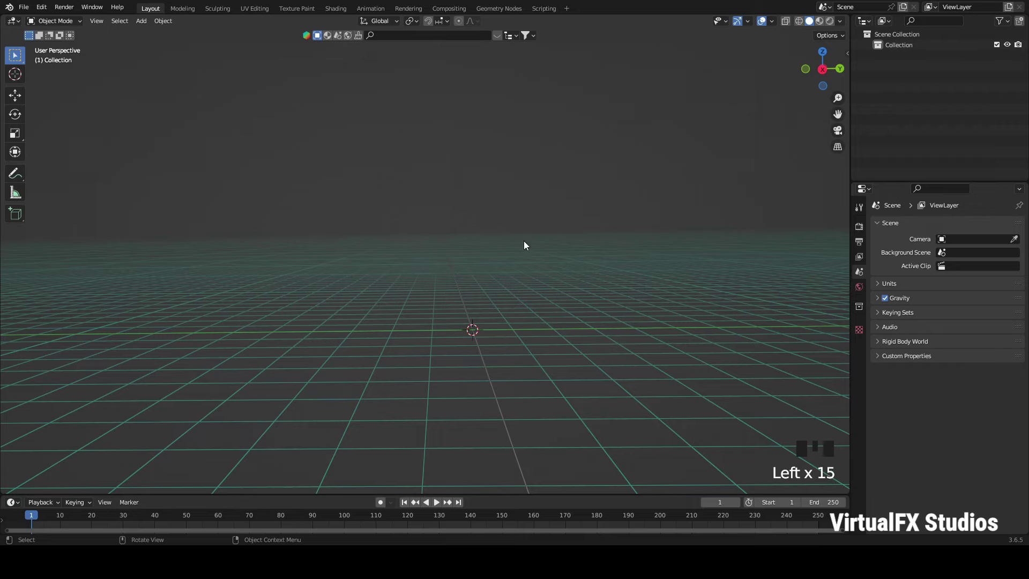
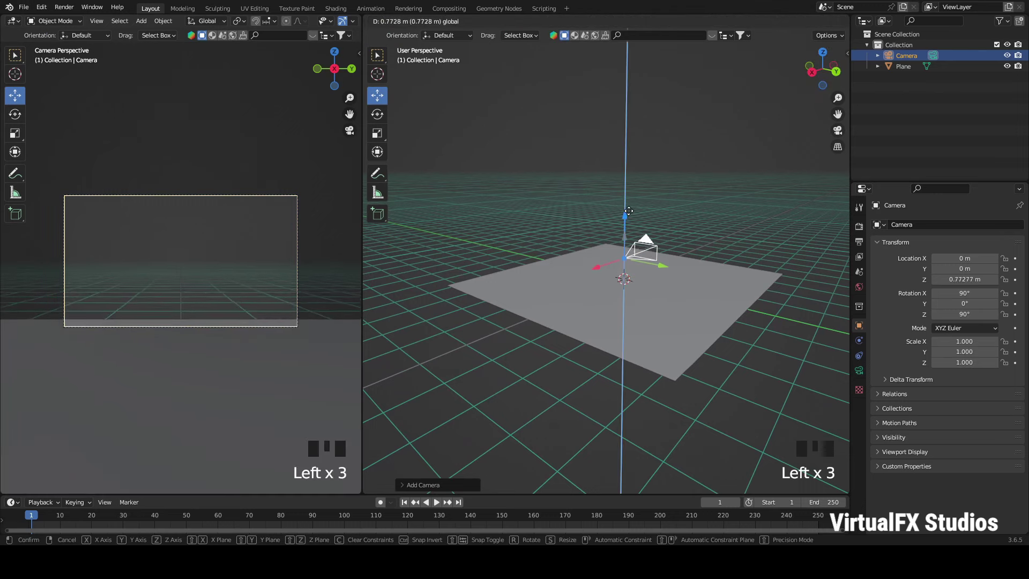
Step: Add a ground plane and a camera, showing the camera's view in the left viewport
scroll(down, 3)
click(594, 271)
drag(823, 85, 720, 227)
scroll(up, 3)
drag(463, 255, 424, 359)
click(426, 340)
Step: Lift the camera about 0.77 m above the floor and fully darken its out-of-frame area
drag(860, 378, 217, 294)
scroll(down, 3)
scroll(down, 3)
scroll(down, 3)
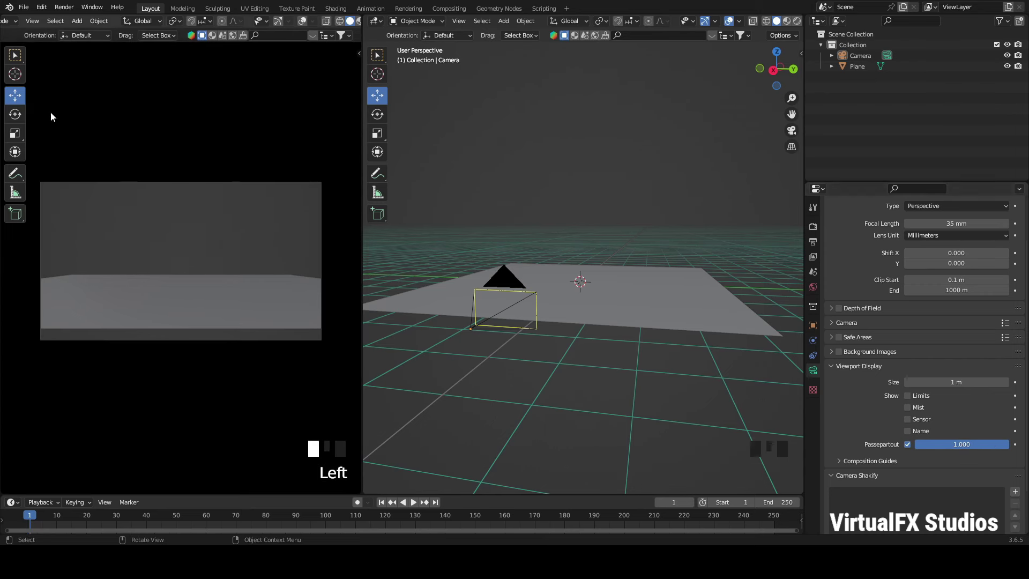
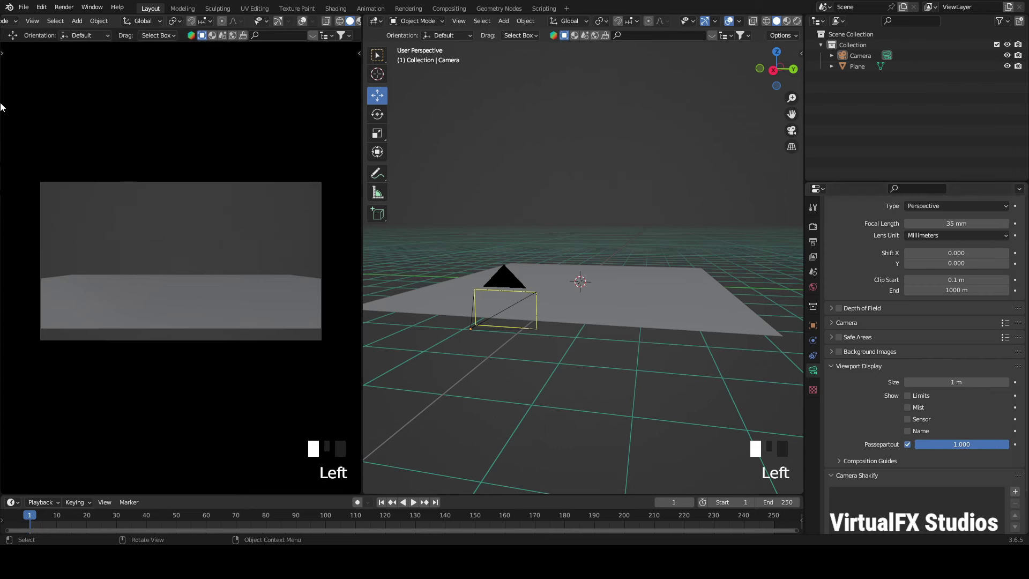
Step: Place the male body reference figure on the ground plane inside a new Foreground collection
scroll(up, 3)
scroll(down, 3)
scroll(up, 3)
scroll(down, 3)
scroll(up, 3)
scroll(down, 3)
scroll(up, 3)
scroll(down, 3)
scroll(up, 3)
scroll(down, 3)
scroll(down, 3)
click(777, 86)
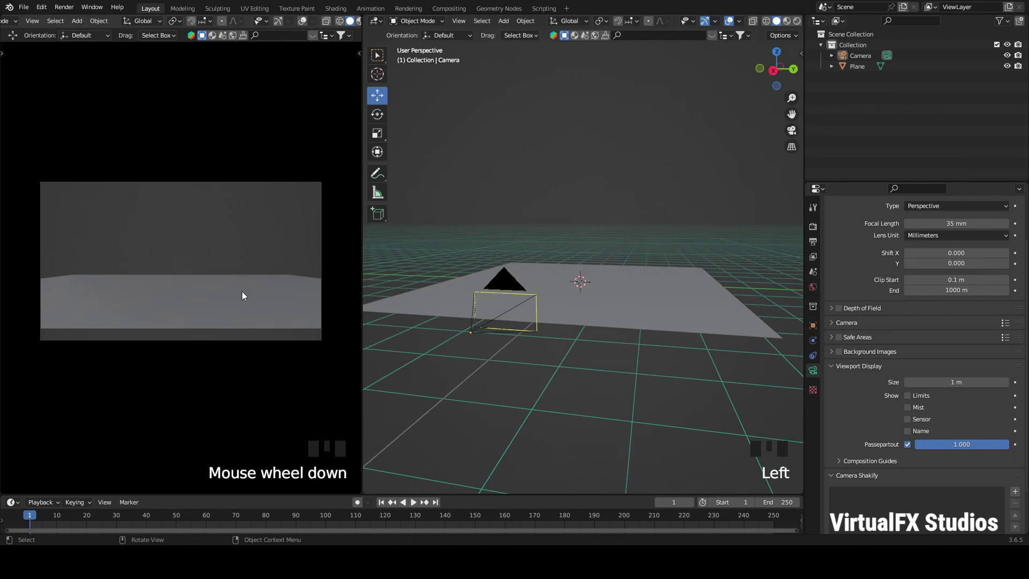
scroll(up, 3)
scroll(down, 3)
scroll(up, 3)
scroll(down, 3)
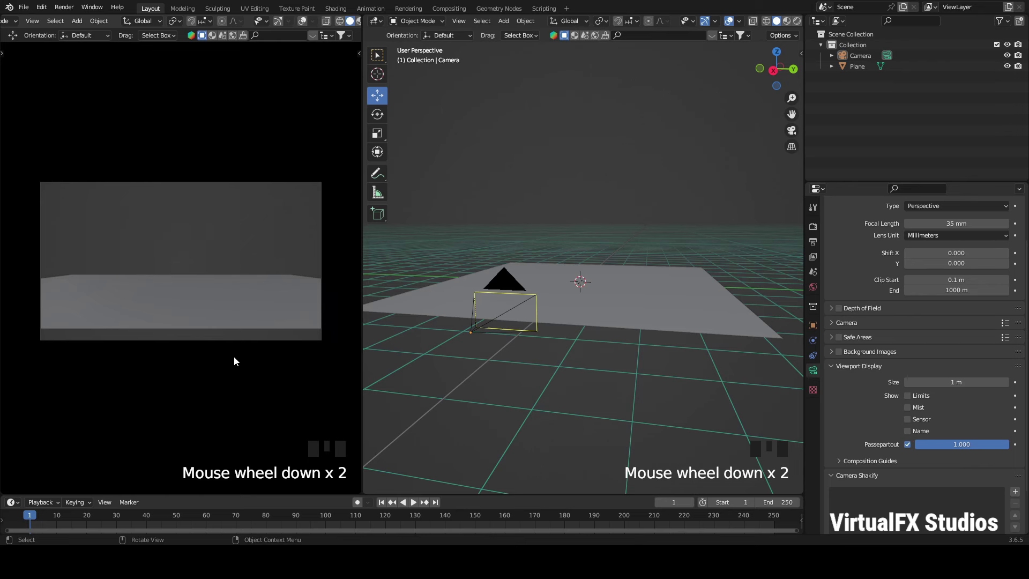
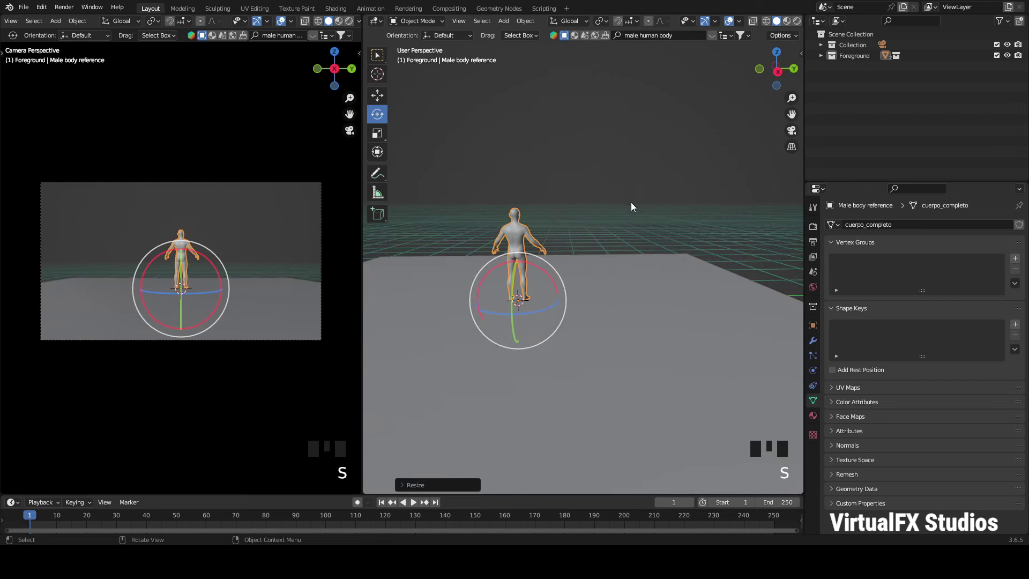
Step: Move the ground plane and the figure farther back along the ground away from the camera
scroll(down, 3)
key(s)
drag(379, 104, 551, 278)
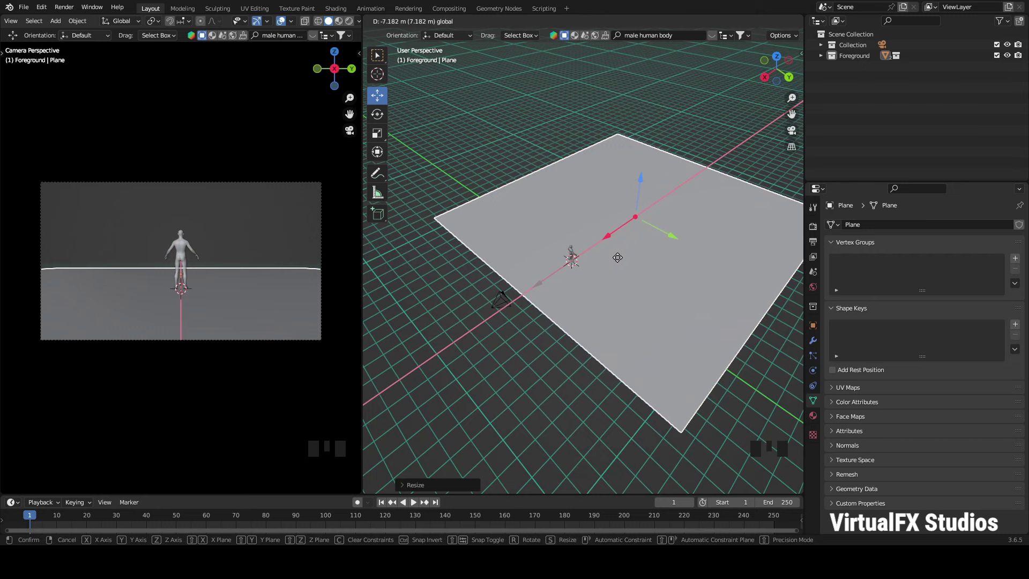
click(794, 77)
scroll(up, 3)
drag(583, 252, 650, 207)
scroll(down, 3)
drag(536, 275, 549, 269)
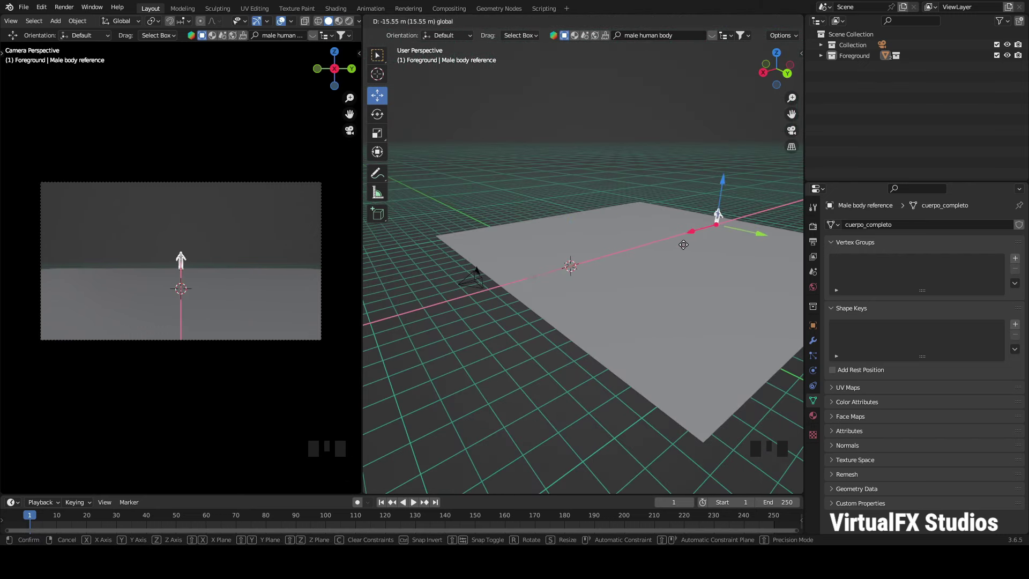
Step: Add a Background collection and enable the A.N.T. Landscape add-on in Preferences
click(767, 231)
drag(715, 241, 706, 244)
click(46, 20)
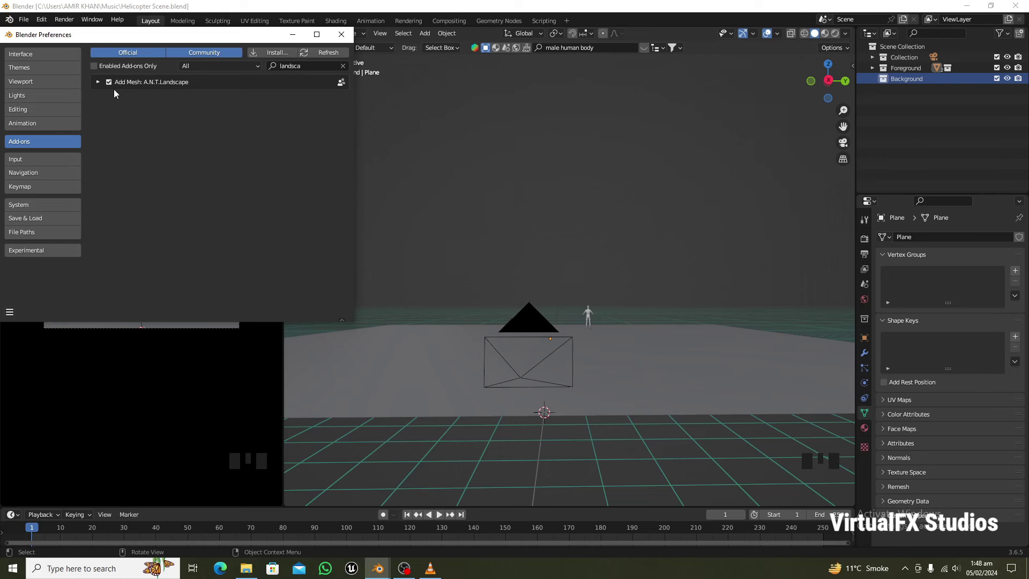
Step: Add a Landscape terrain mesh to the Background collection
key(shift+a)
click(533, 59)
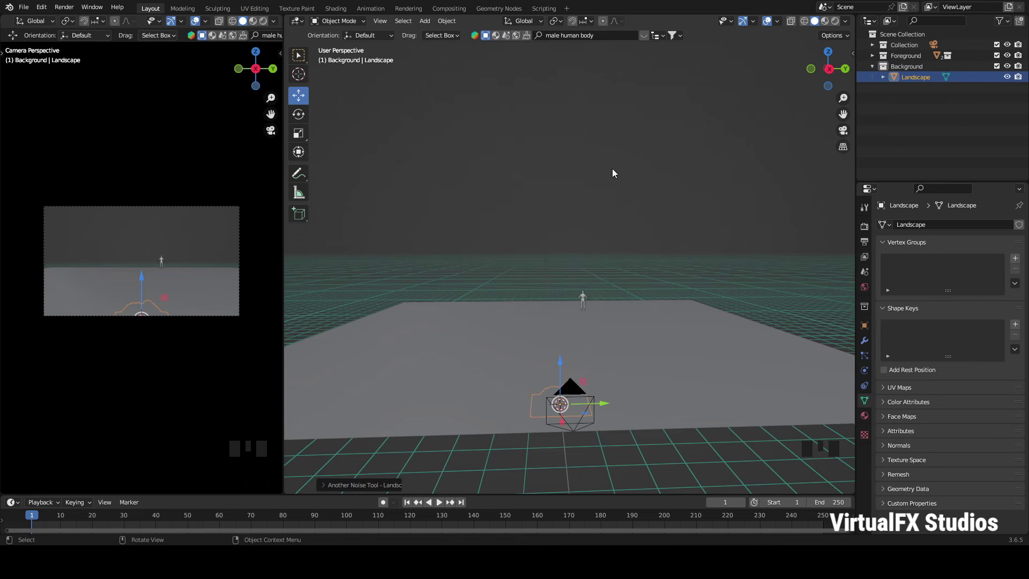
Step: Set the landscape's Random Seed to 142 for a taller rocky peak and place it behind the figure
key(KP_Decimal)
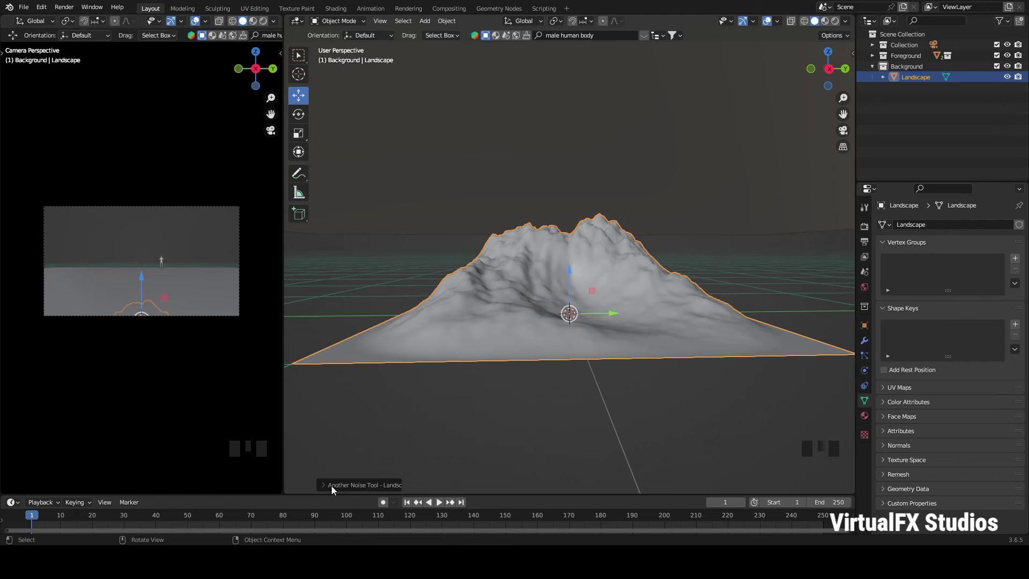
drag(336, 490, 804, 169)
scroll(up, 3)
scroll(down, 3)
scroll(down, 3)
scroll(down, 3)
scroll(down, 3)
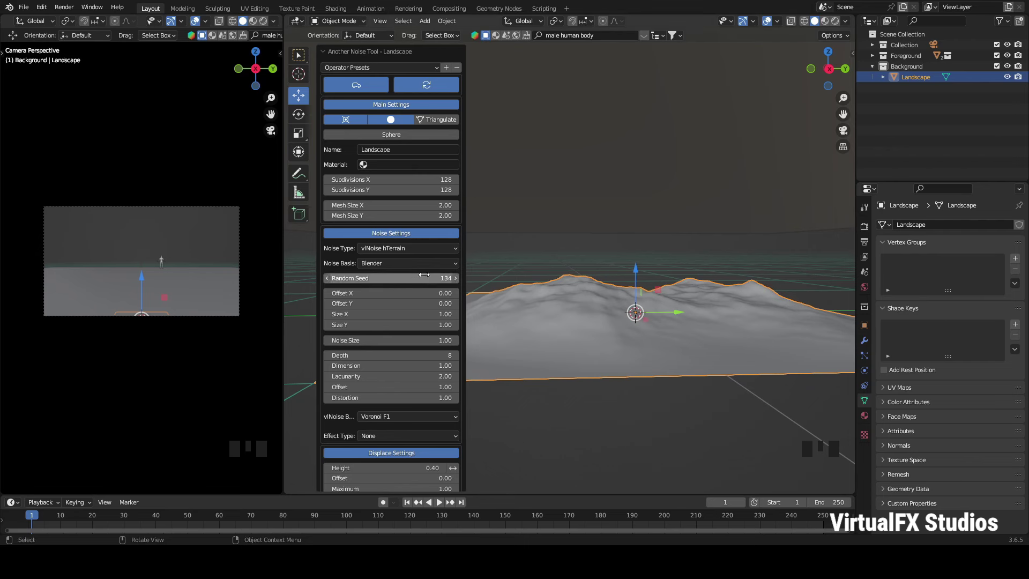
drag(461, 285, 460, 285)
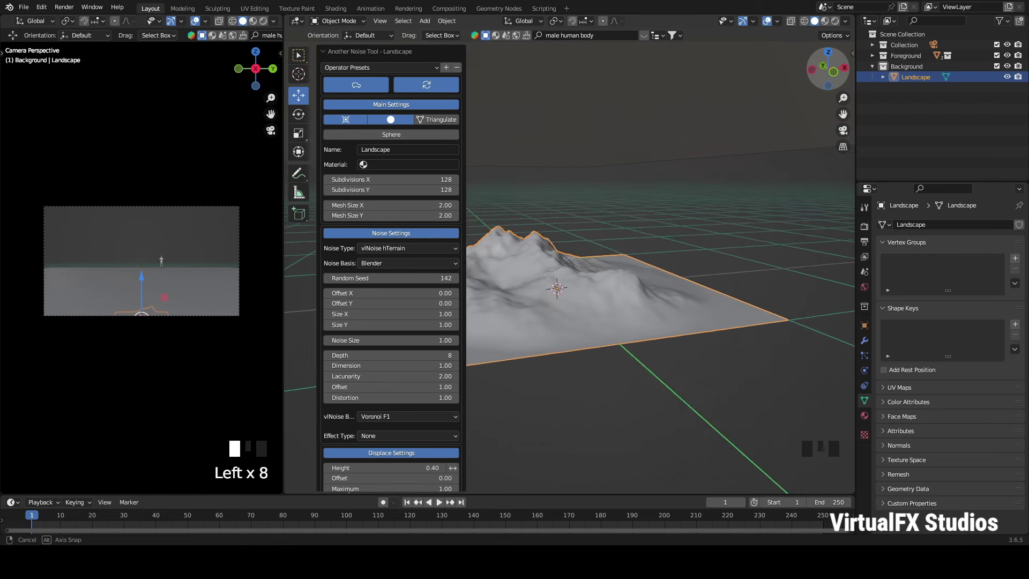
click(590, 318)
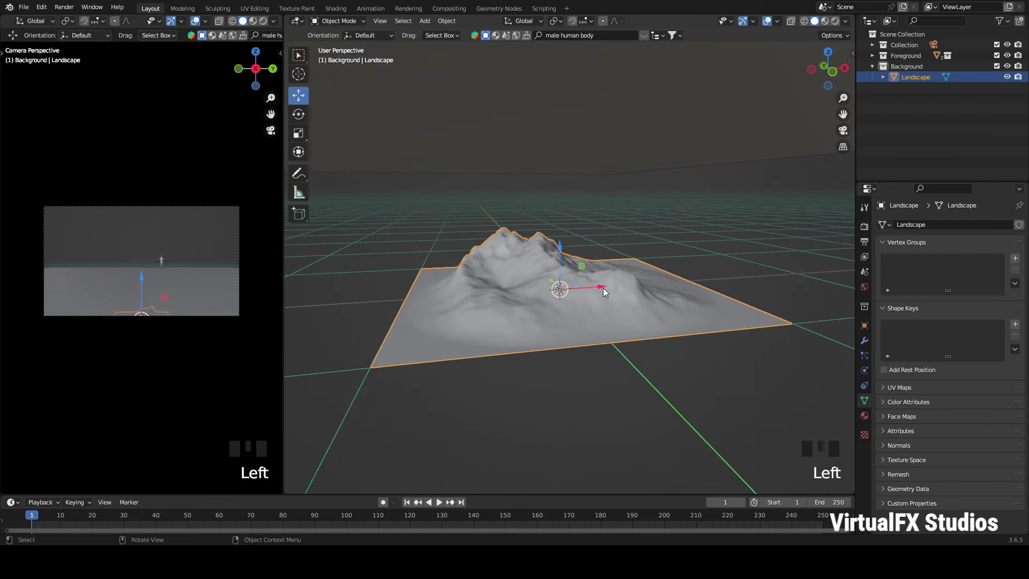
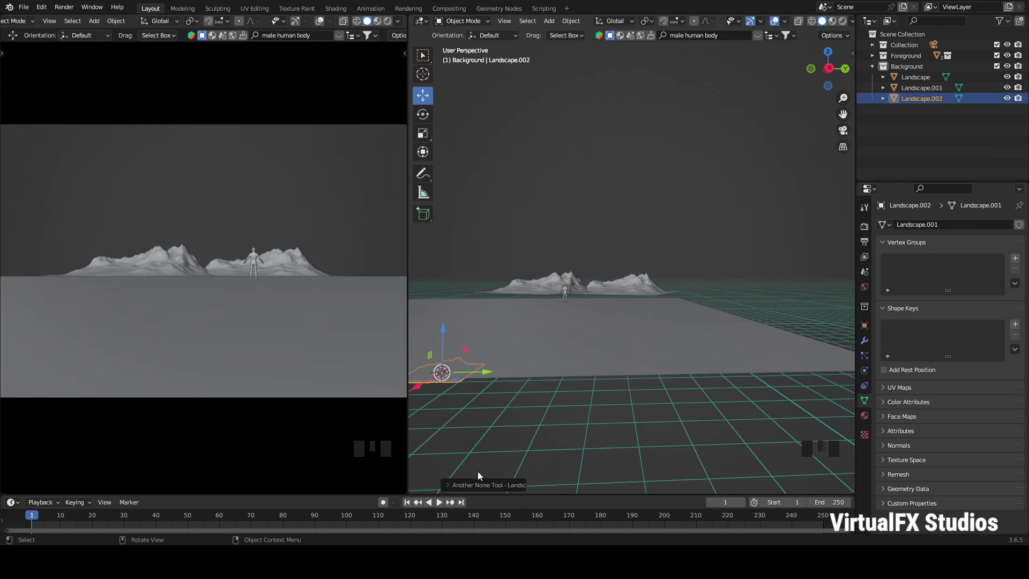
Step: Duplicate the mountain landscape and position copies along the horizon behind the figure
key(KP_Decimal)
scroll(up, 3)
drag(841, 73, 833, 77)
scroll(down, 3)
scroll(down, 3)
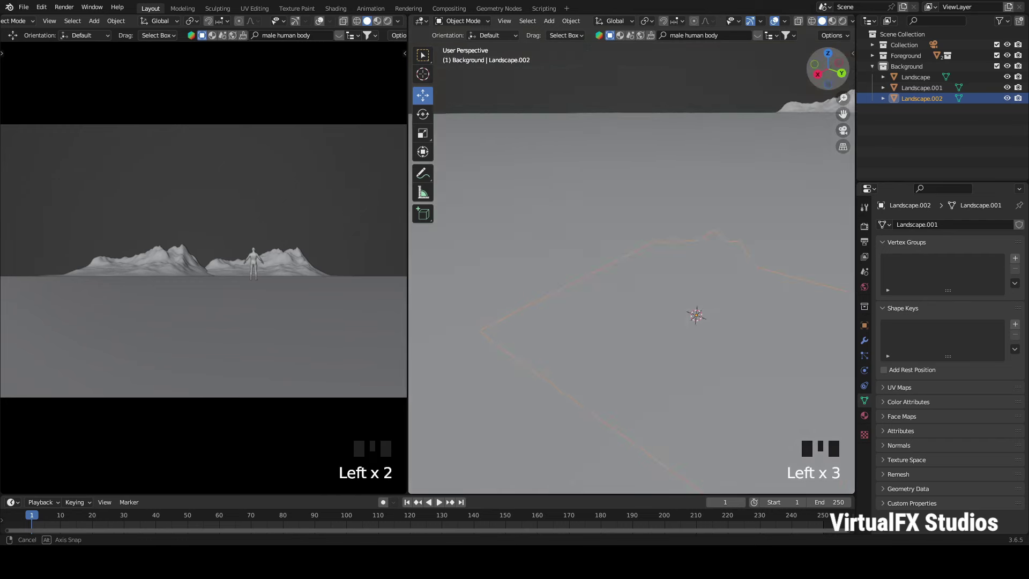
scroll(down, 3)
click(731, 219)
Step: Scale some of the five mountains larger, the nearest most, and check from ground level
key(s)
click(596, 160)
key(s)
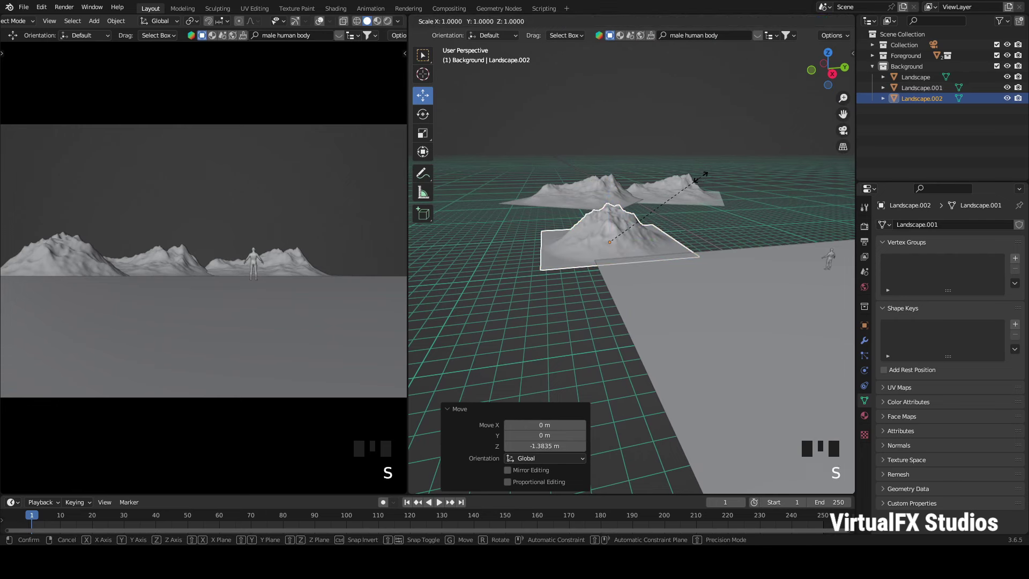
key(shift+a)
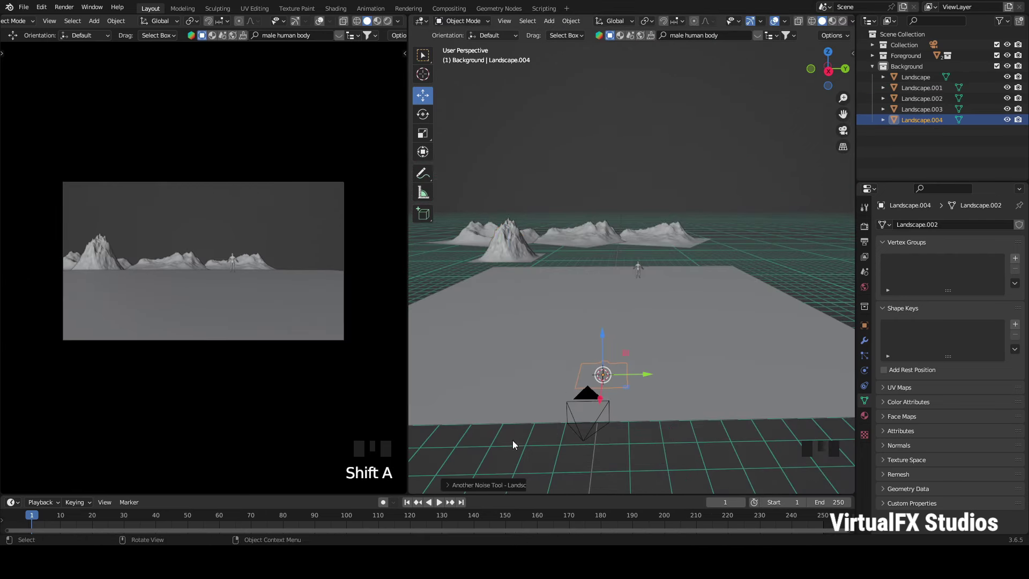
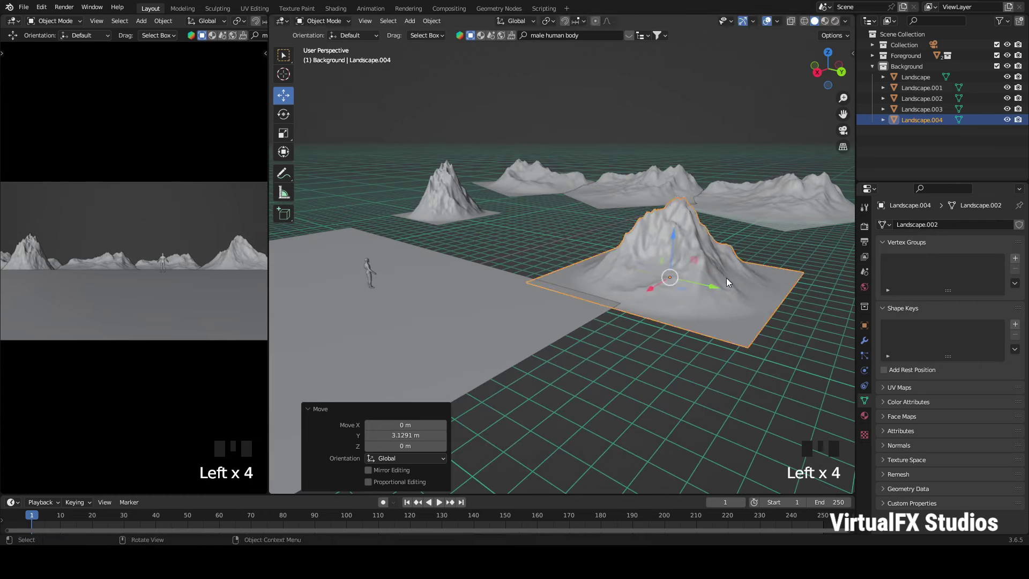
key(s)
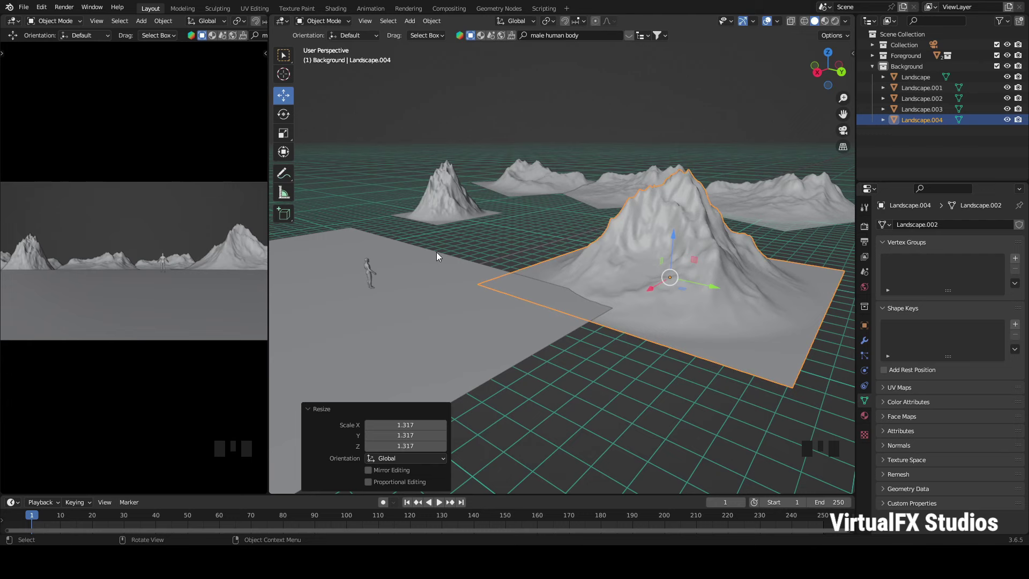
drag(837, 76, 753, 134)
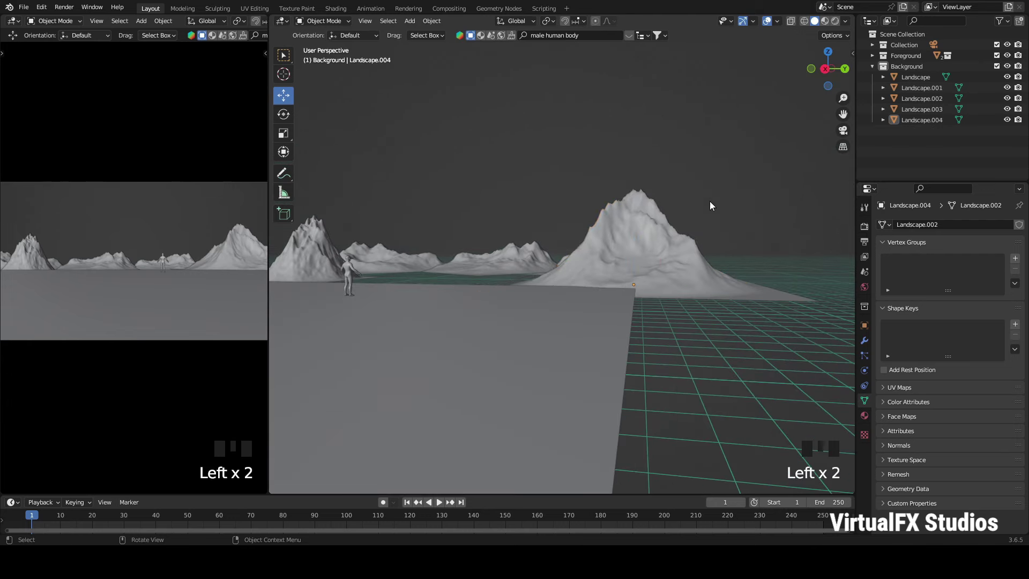
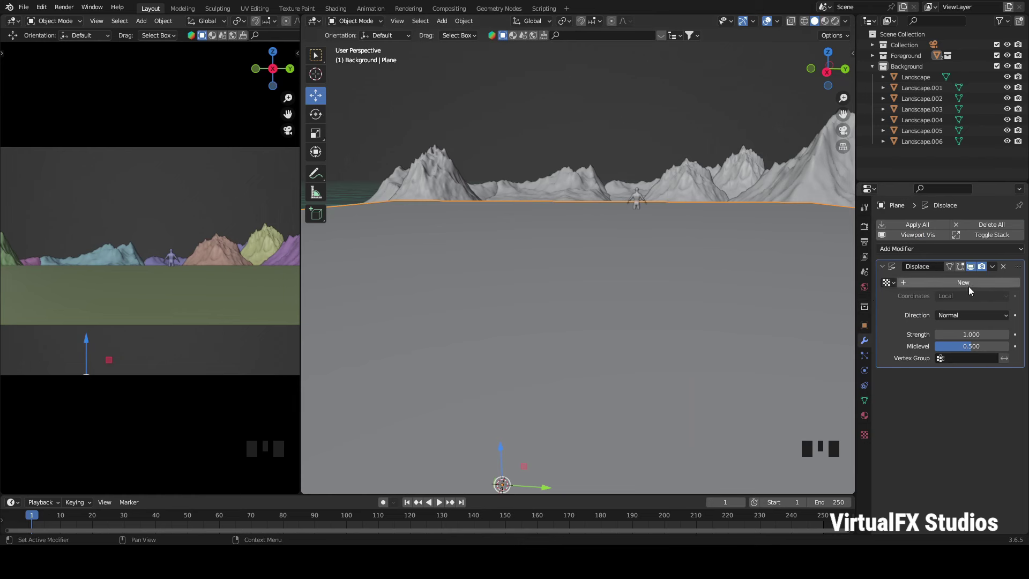
Step: Select the background ground plane and bring up its Clouds texture settings
drag(973, 293, 1022, 287)
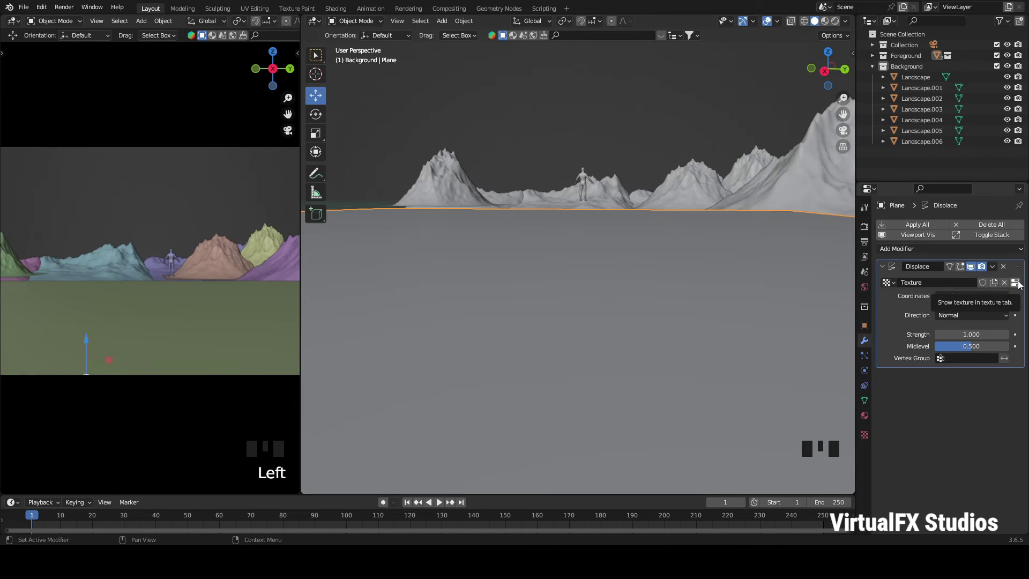
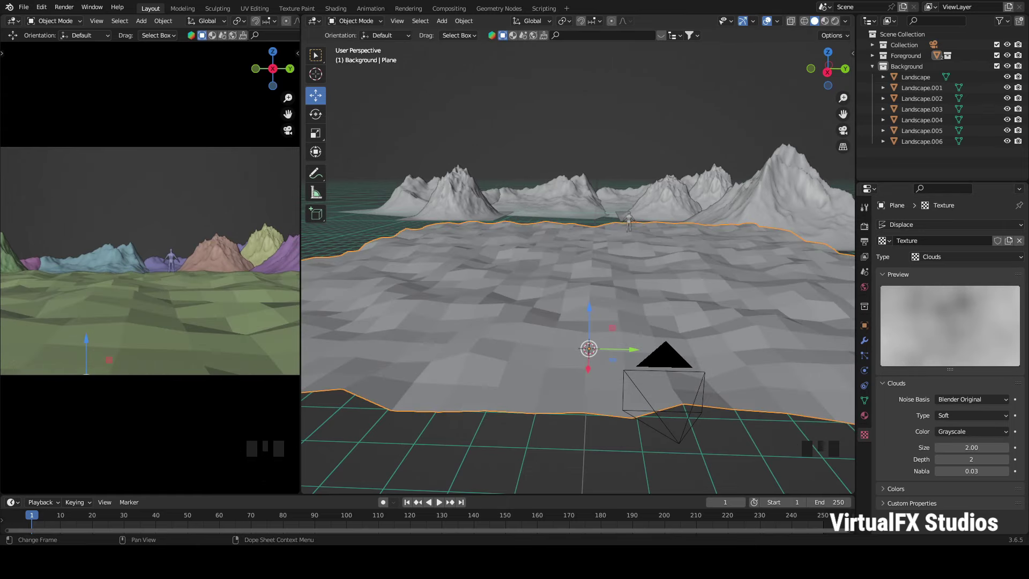
scroll(down, 3)
scroll(down, 3)
scroll(down, 3)
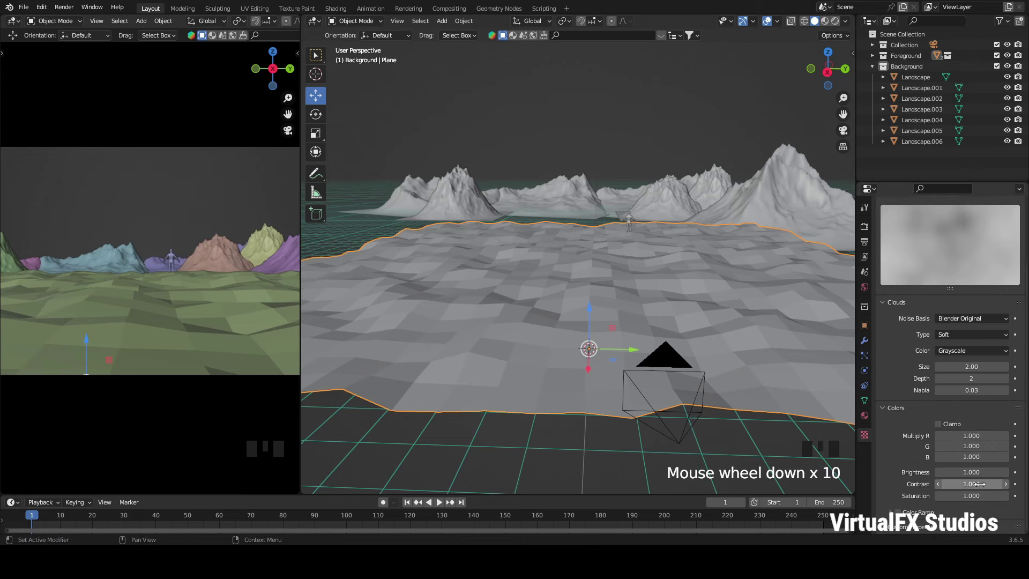
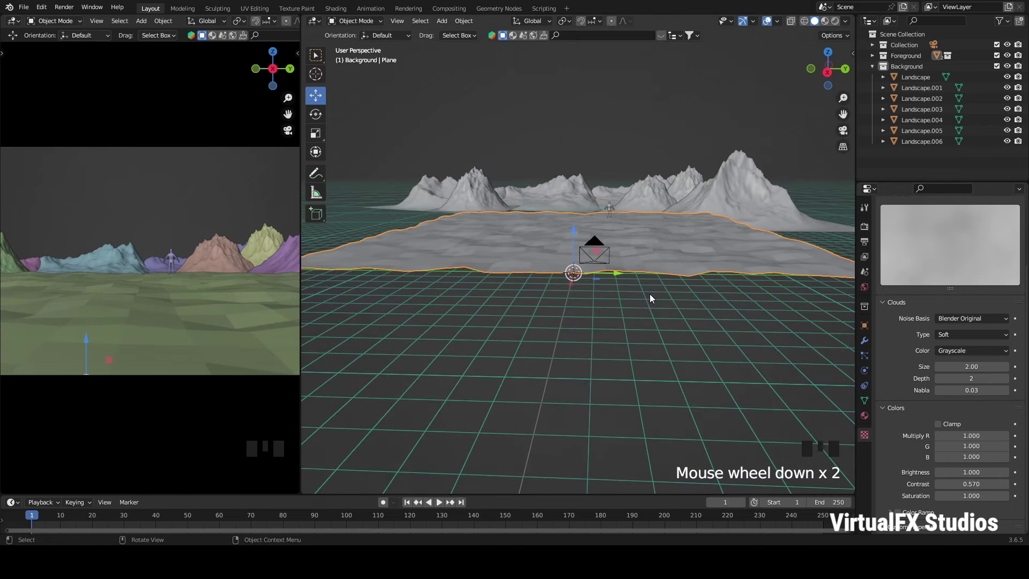
drag(832, 76, 790, 212)
scroll(up, 3)
click(612, 251)
Step: Reduce the Clouds texture Size from 2.00 to 1.15 so the ground undulates more finely
scroll(down, 3)
drag(612, 261, 641, 289)
scroll(up, 3)
drag(836, 84, 808, 172)
scroll(down, 3)
drag(816, 77, 699, 283)
scroll(up, 3)
scroll(down, 3)
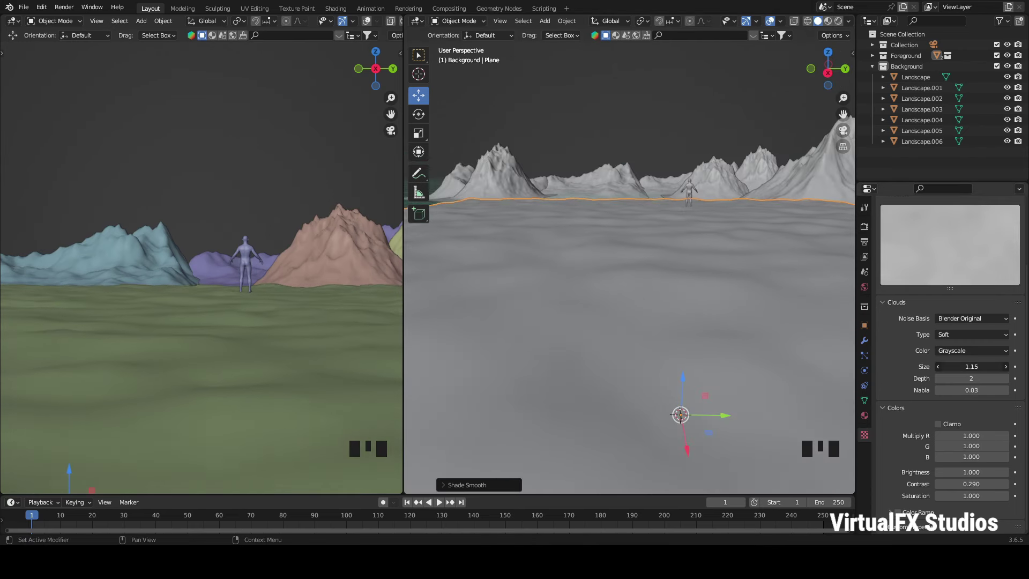
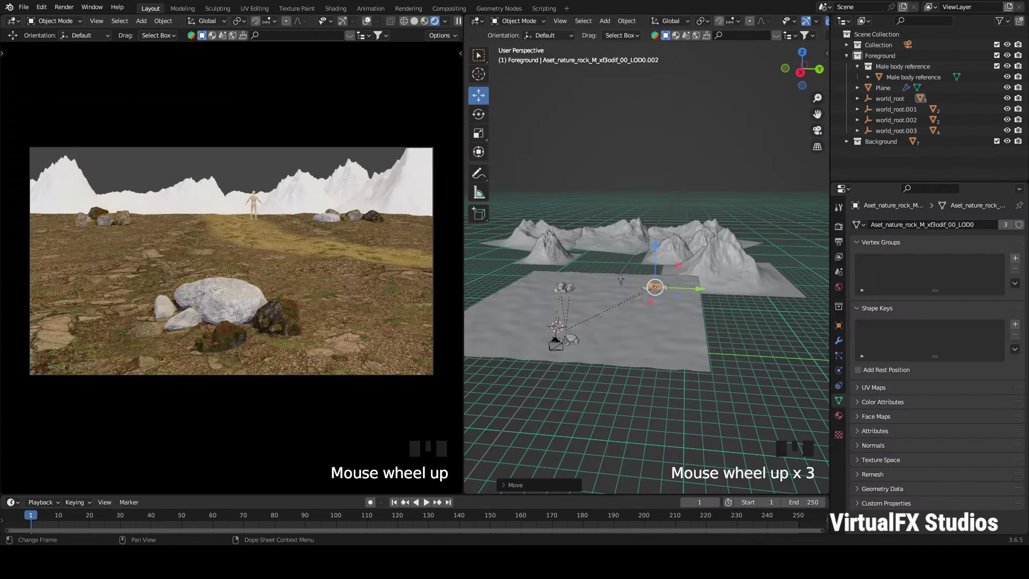
Step: Select the distant mountain Landscape.004 and list the editor types for the properties area
scroll(up, 3)
click(437, 225)
scroll(down, 3)
scroll(down, 3)
click(841, 194)
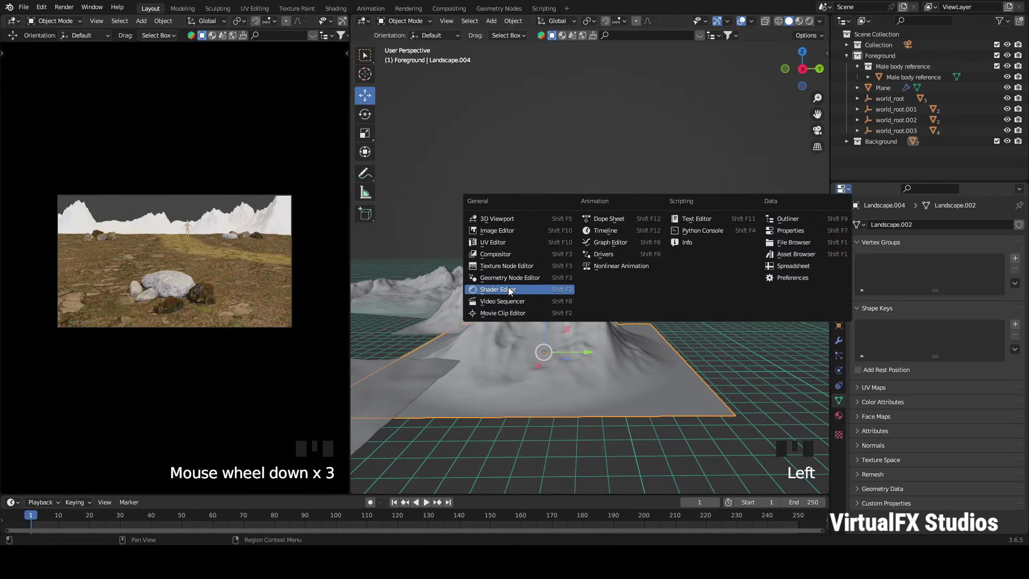
Step: Load a PBR rock texture set onto Material.002's Principled BSDF with displacement, previewed in rendered shading
drag(623, 302, 778, 302)
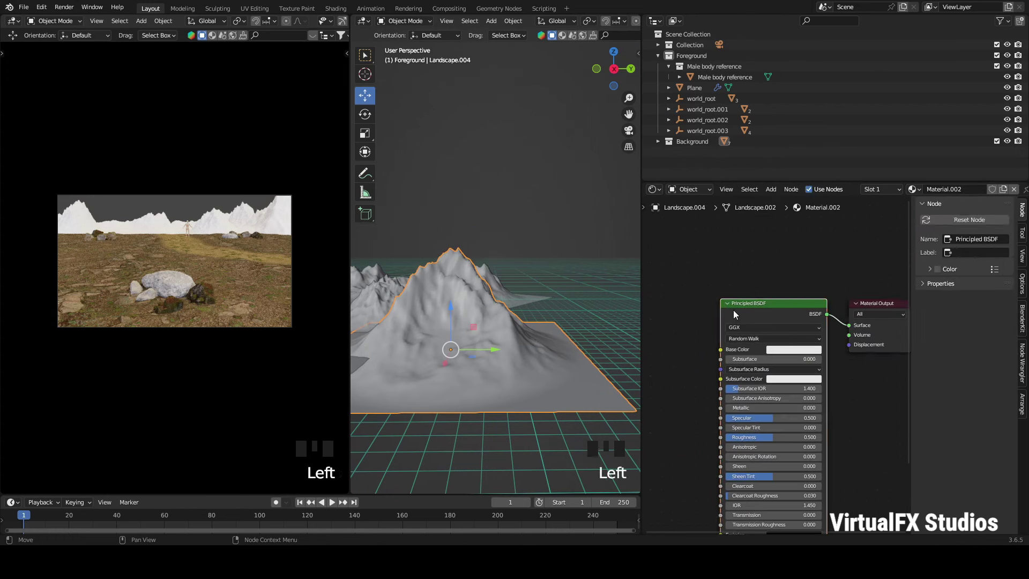
click(759, 310)
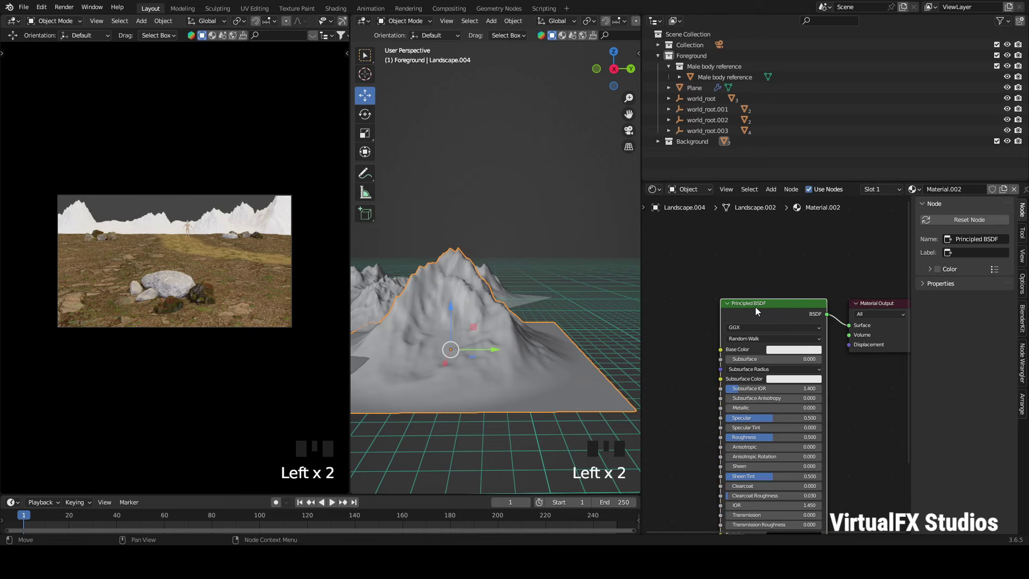
key(ctrl+shift+t)
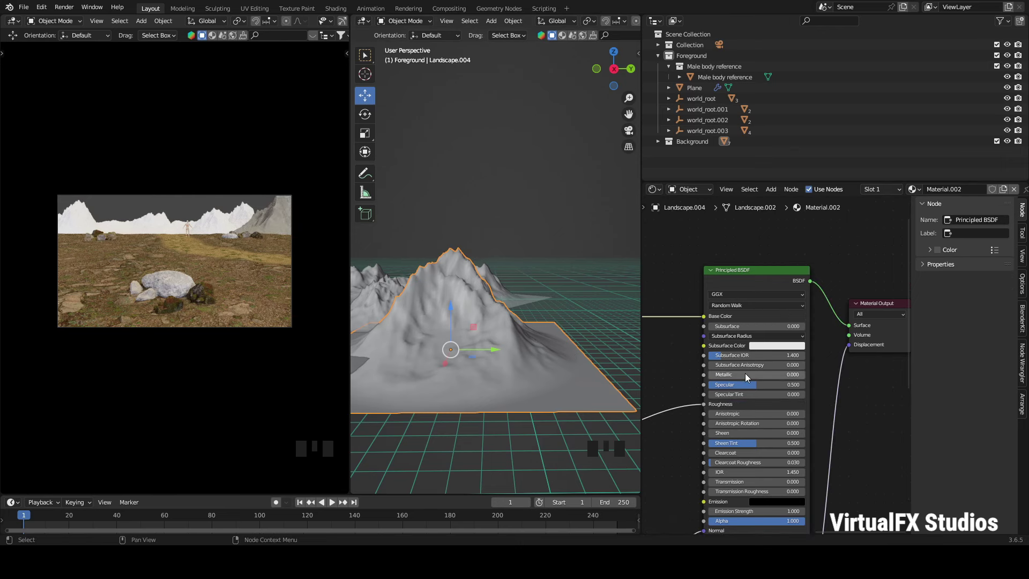
key(KP_0)
key(KP_Decimal)
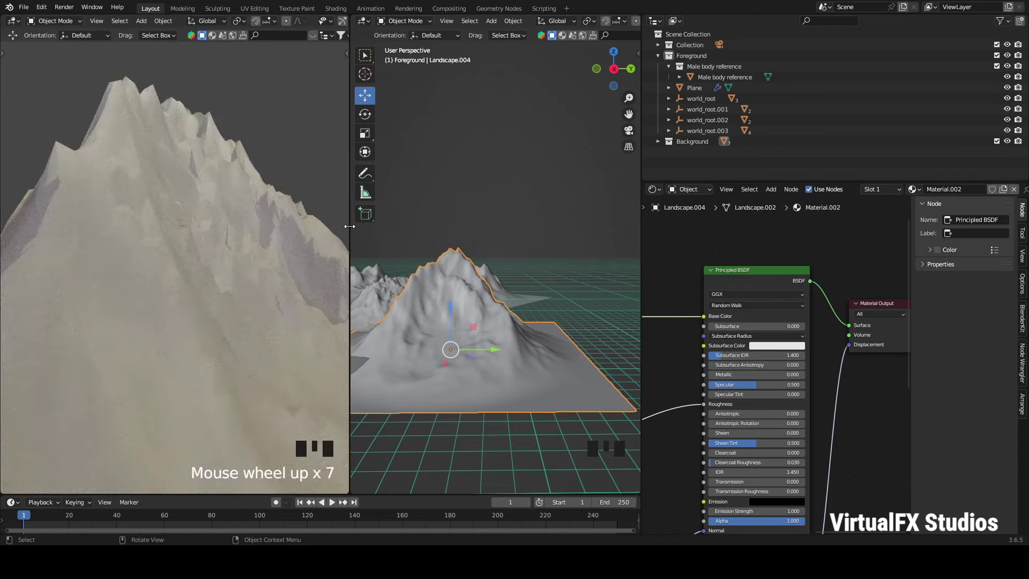
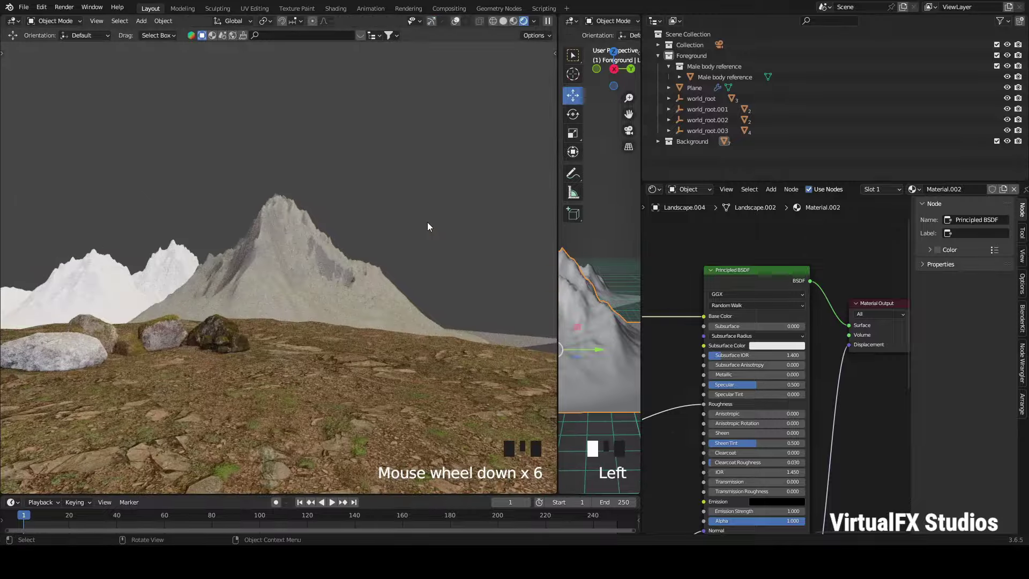
Step: Smart-UV-unwrap the Landscape.004 mesh and check its rock texture through the scene camera
drag(226, 258, 298, 267)
key(Tab)
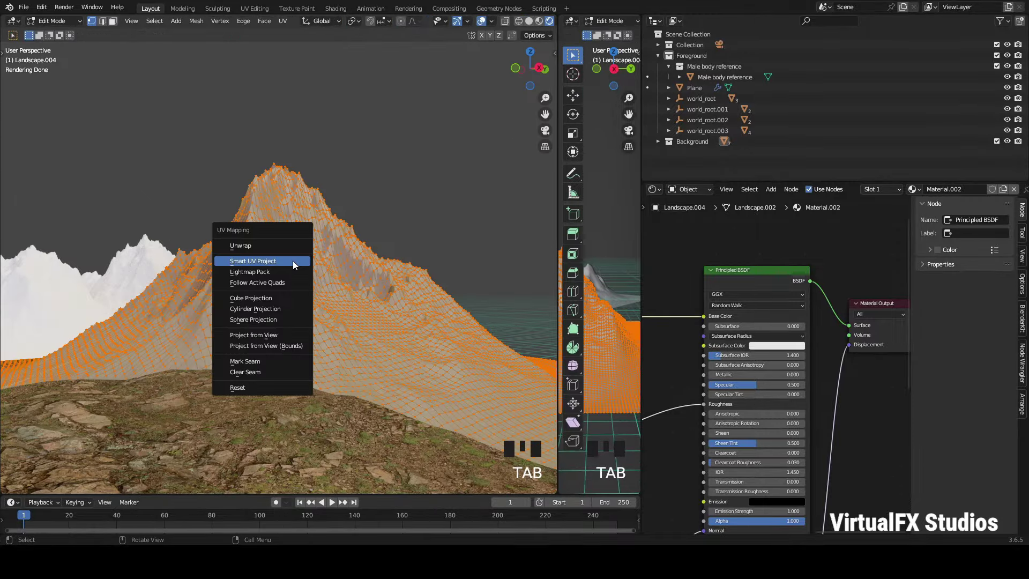
key(Tab)
key(KP_0)
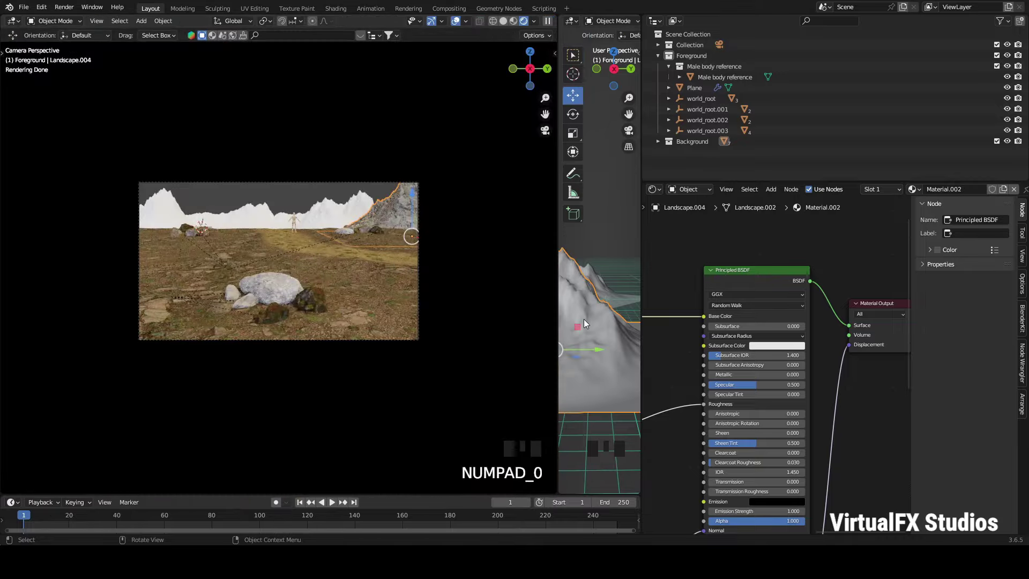
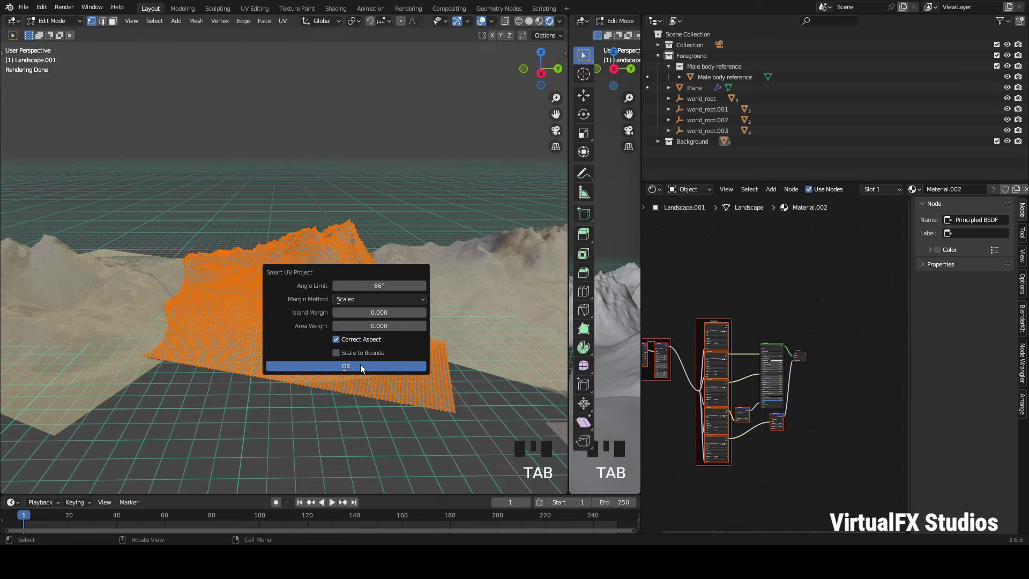
Step: Finish unwrapping Landscape.001, then Smart-UV-unwrap the Landscape.002 mountain as well
key(u)
key(Tab)
scroll(down, 3)
click(250, 337)
key(Tab)
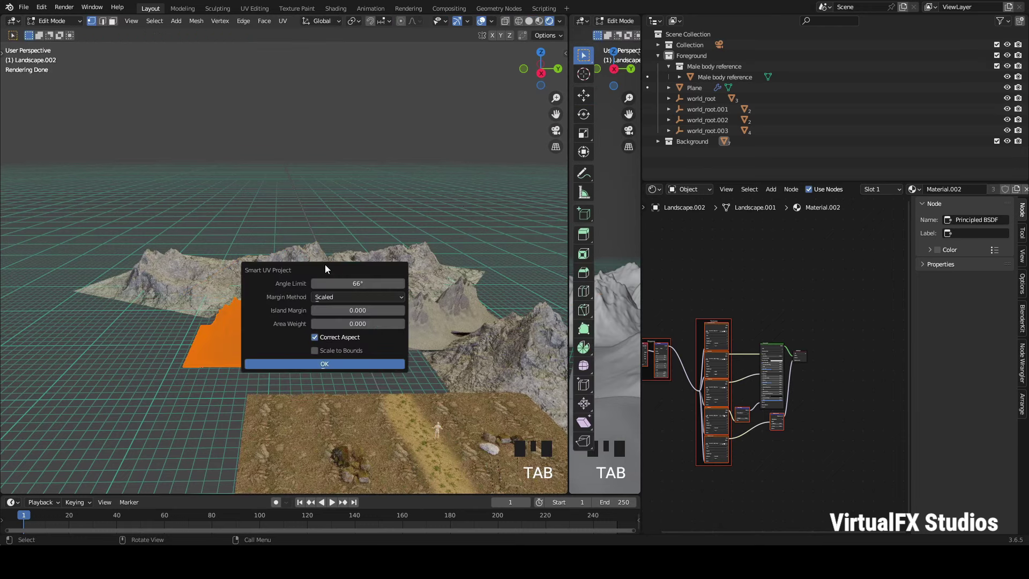
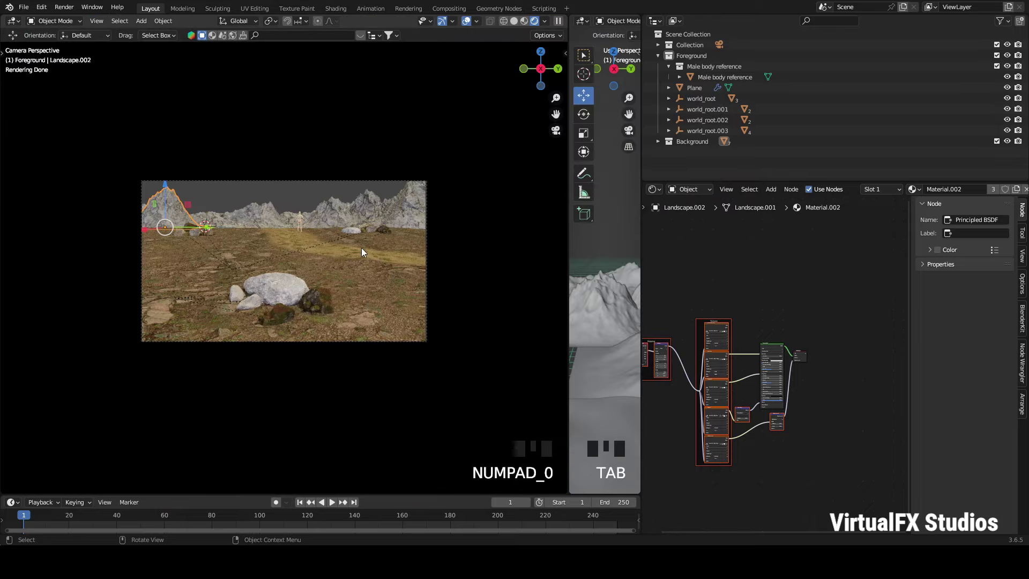
Step: Select the left-hand mountain in the shot and zoom the view onto it
scroll(up, 3)
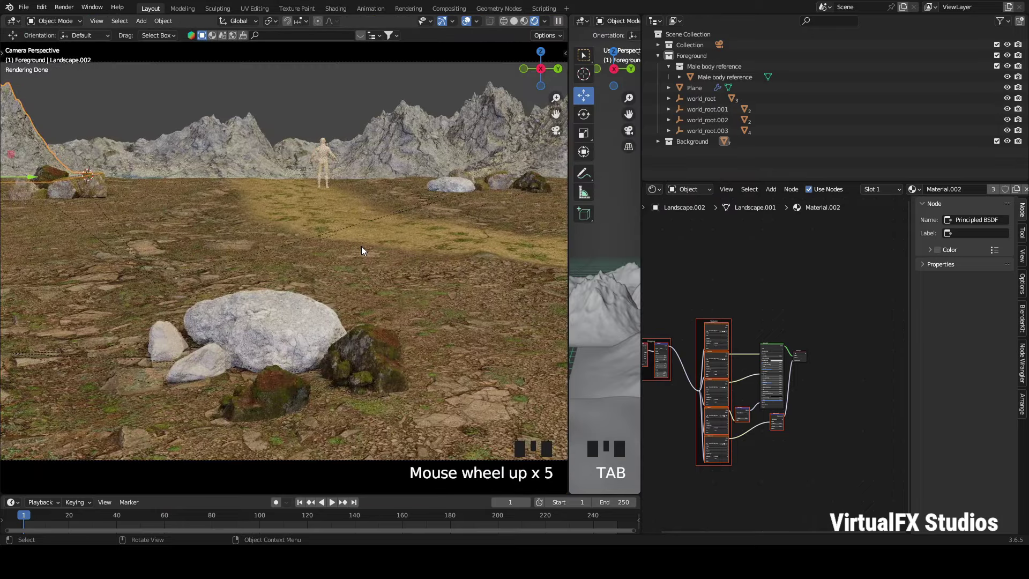
click(287, 300)
scroll(up, 3)
scroll(down, 3)
scroll(up, 3)
scroll(down, 3)
click(803, 458)
key(ctrl+v)
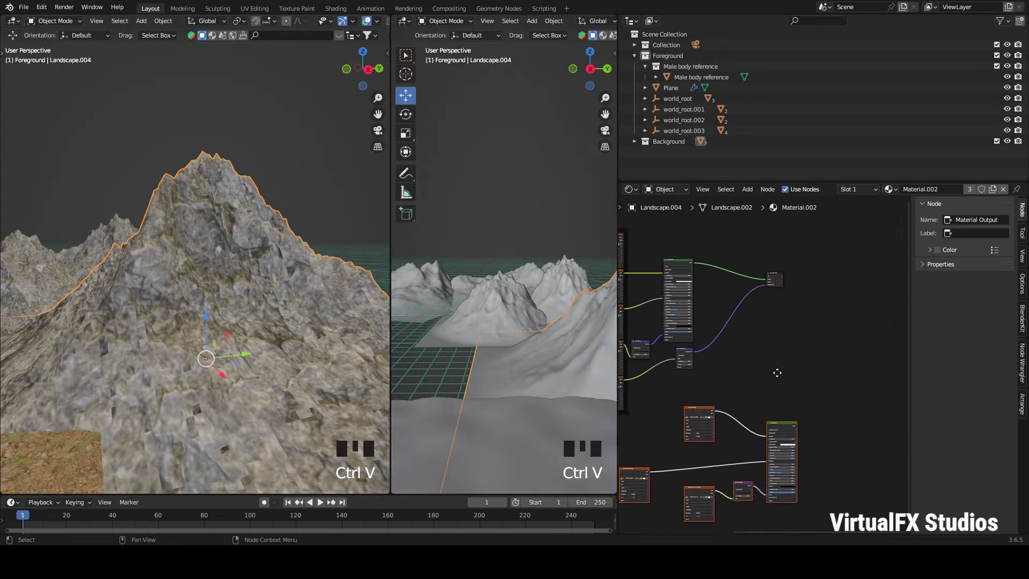
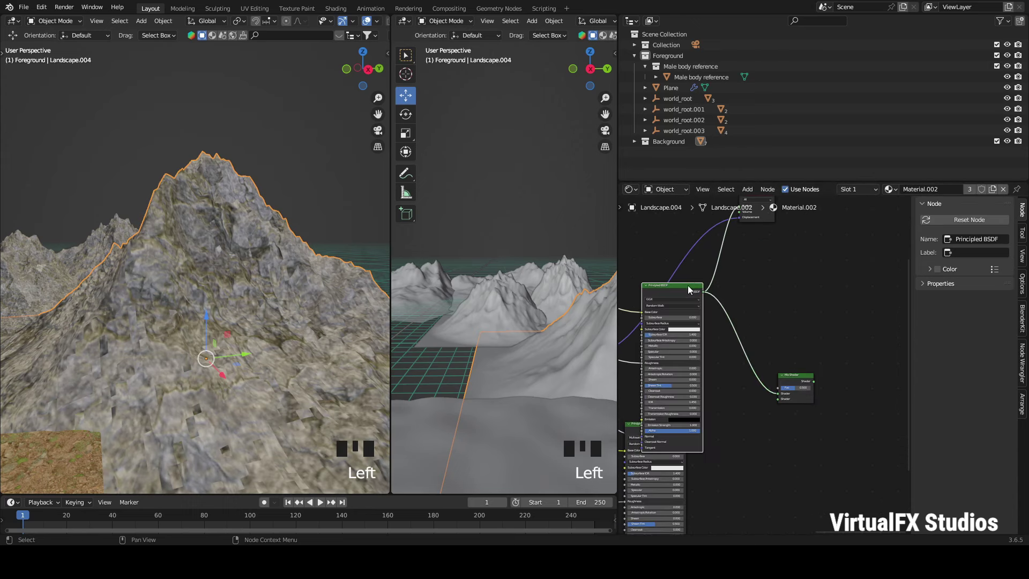
Step: Bring Material.002's Material Output node into view and select it for the Mix Shader hookup
drag(690, 437, 785, 356)
click(757, 219)
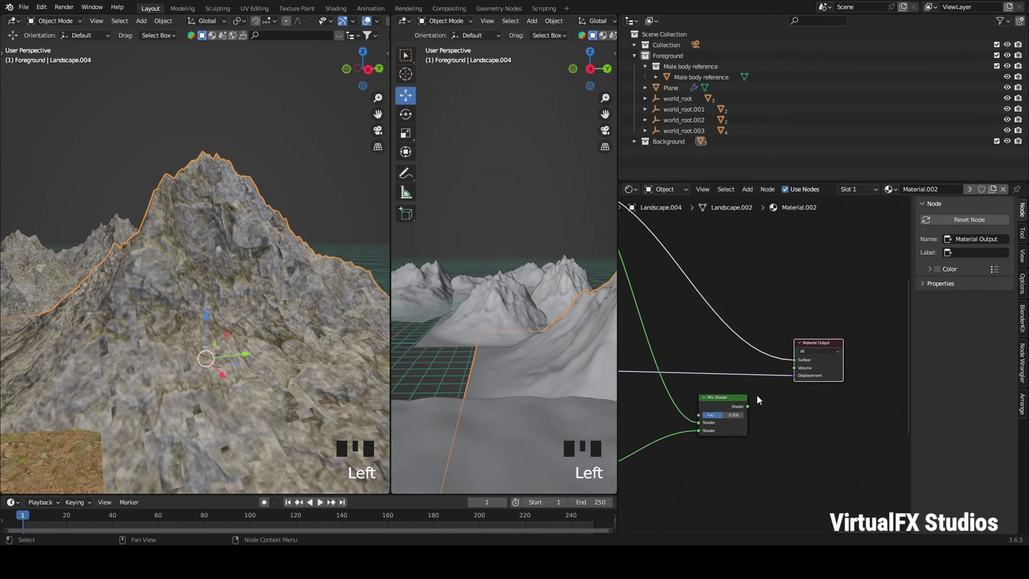
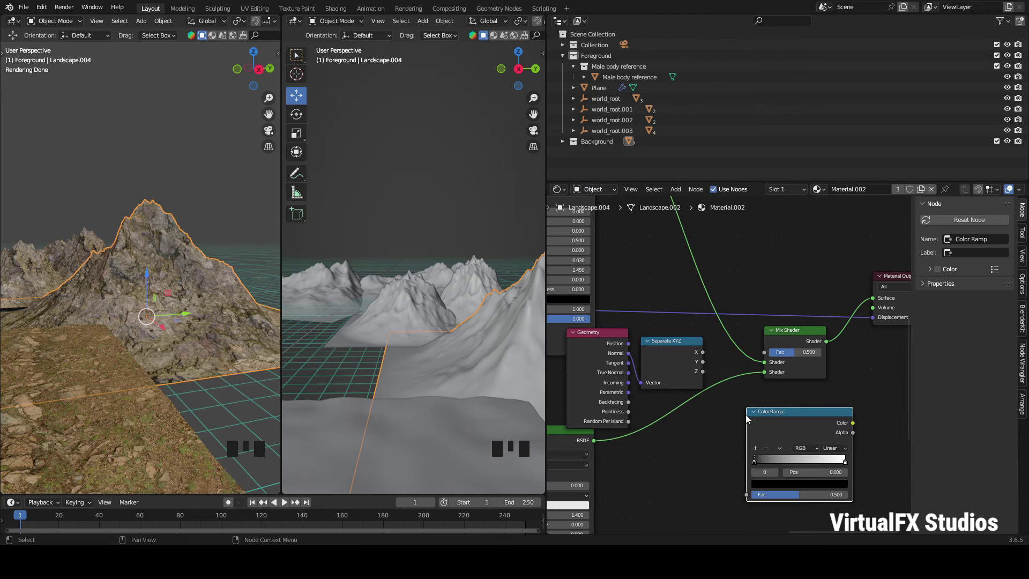
Step: Enlarge the left viewport and inspect the streaked rock texture on Landscape.004's slopes
drag(706, 374, 753, 488)
drag(814, 417, 766, 357)
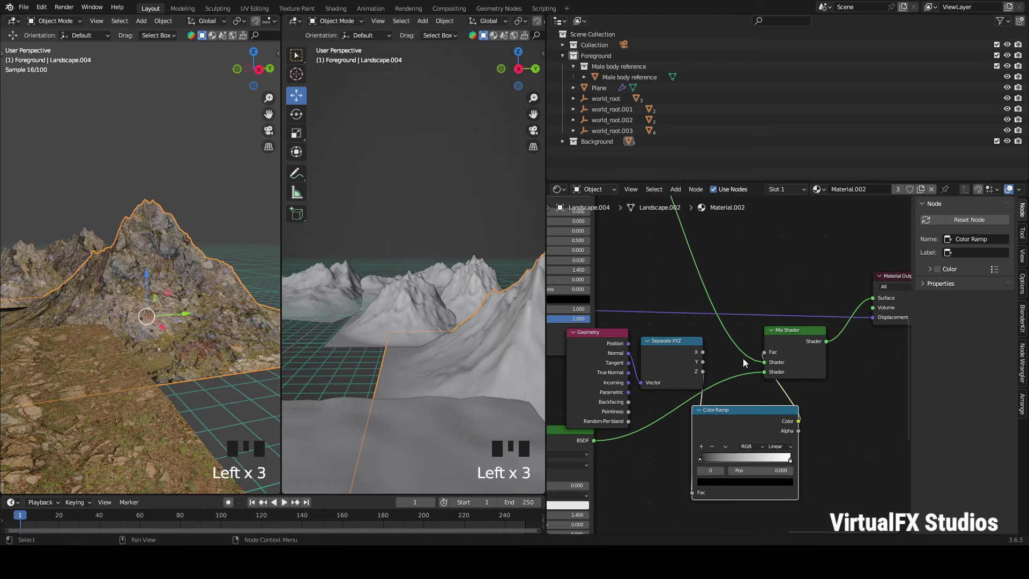
drag(707, 465, 698, 469)
drag(700, 490, 785, 461)
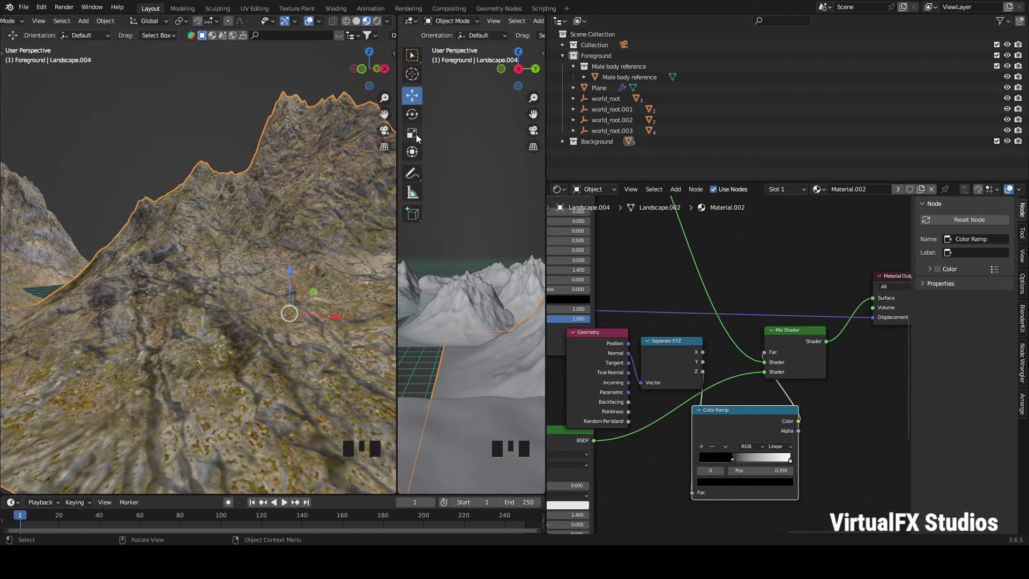
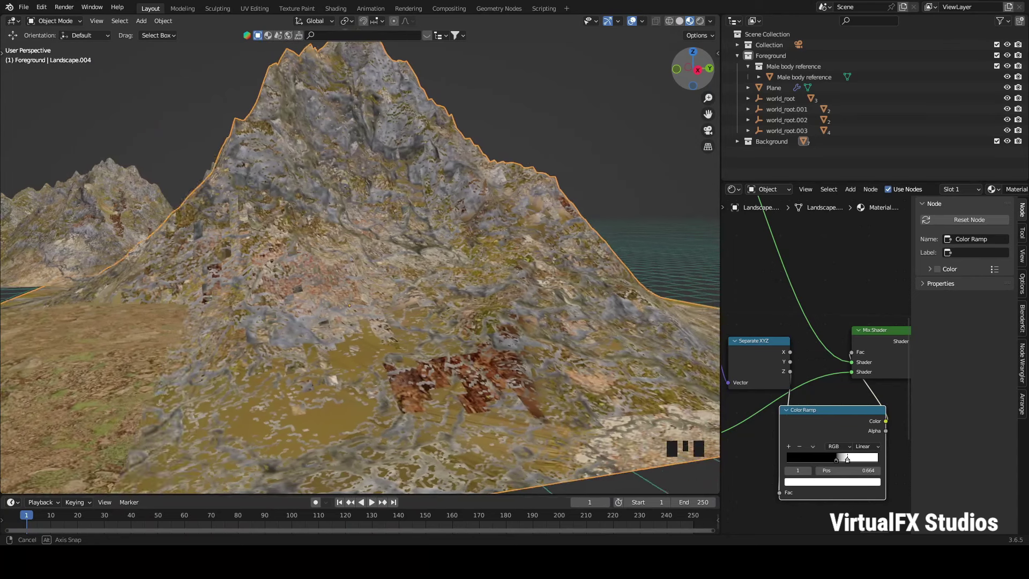
Step: Enter Landscape.004's mesh for re-unwrapping, then undo the last change
click(368, 235)
key(Tab)
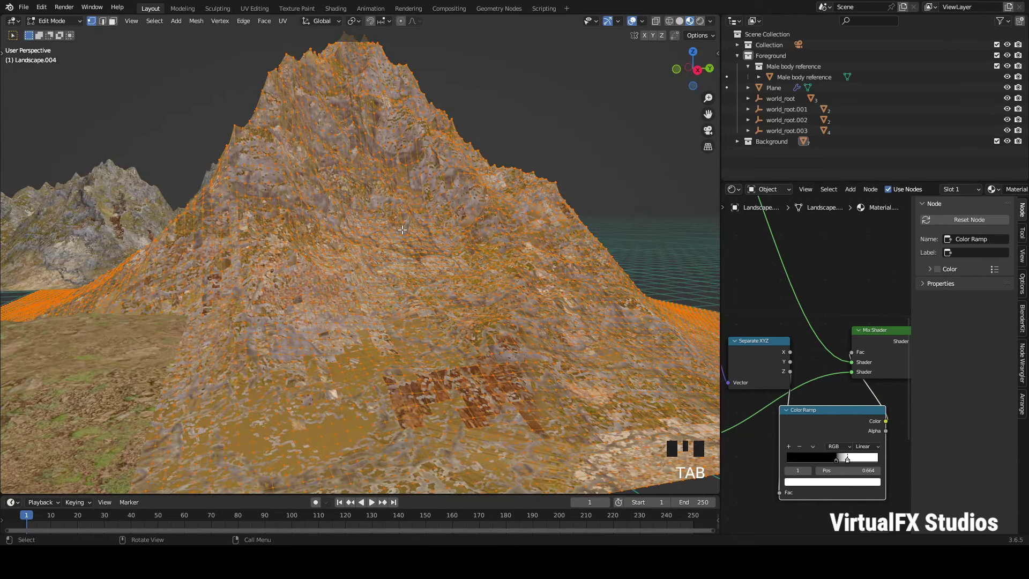
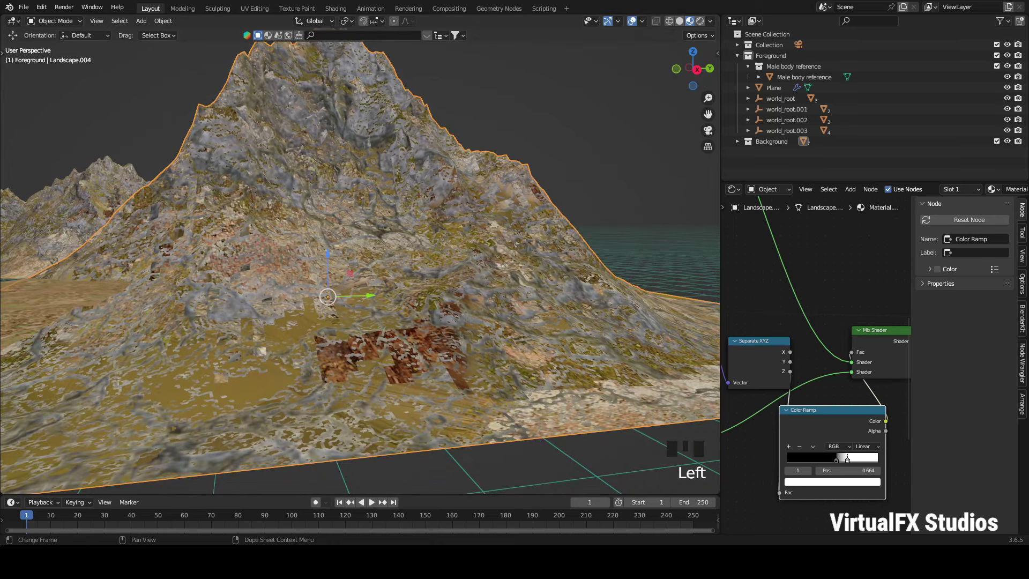
key(ctrl+z)
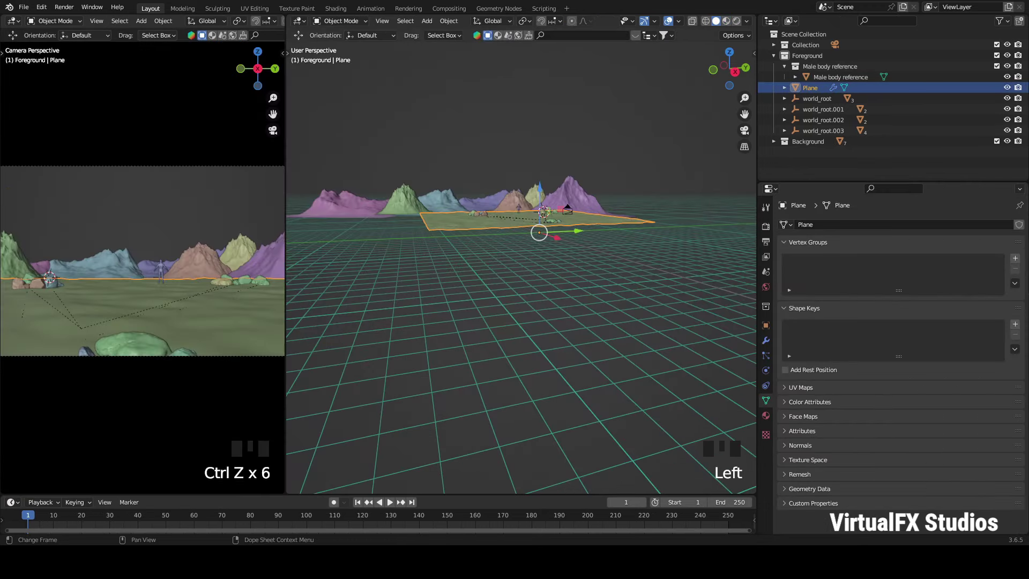
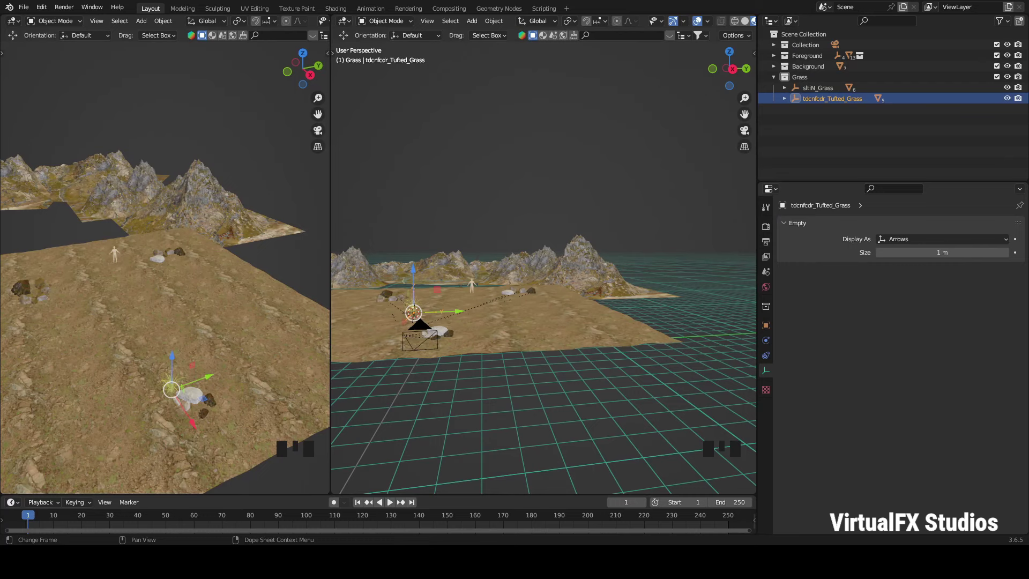
Step: Organise the two grass asset empties, including Tufted Grass, into the Grass collection
scroll(up, 3)
click(538, 367)
scroll(down, 3)
click(541, 196)
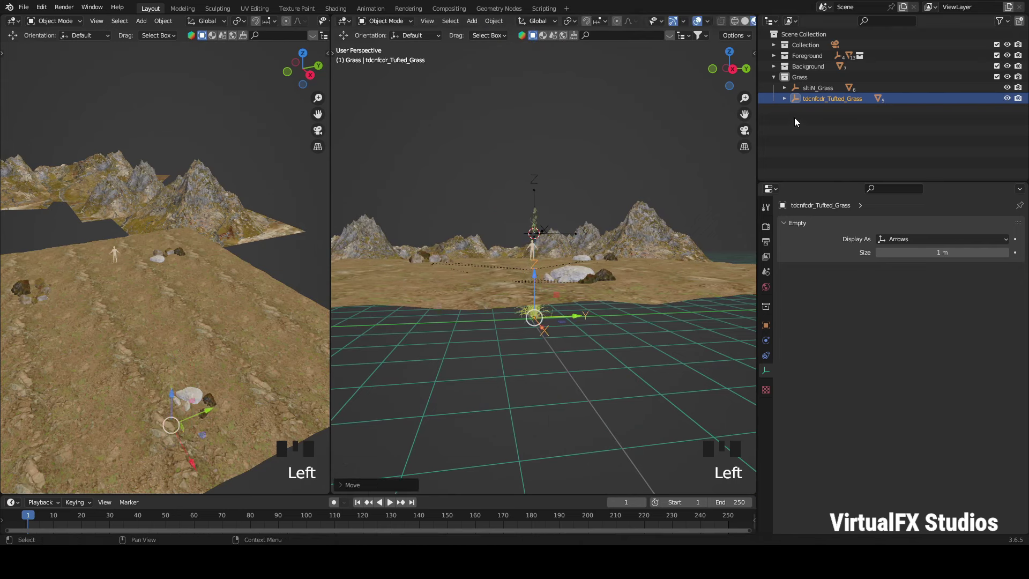
click(809, 88)
click(637, 263)
scroll(down, 3)
Step: Give the ground Plane a Hair particle system limited to the grass vertex group and inspect the strands
click(418, 337)
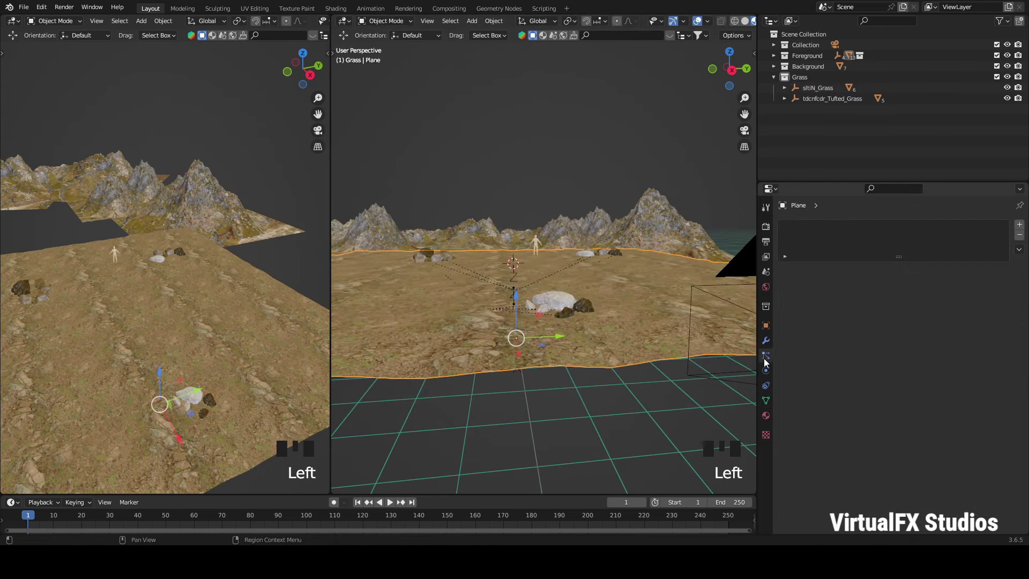
drag(1023, 230, 966, 288)
scroll(down, 3)
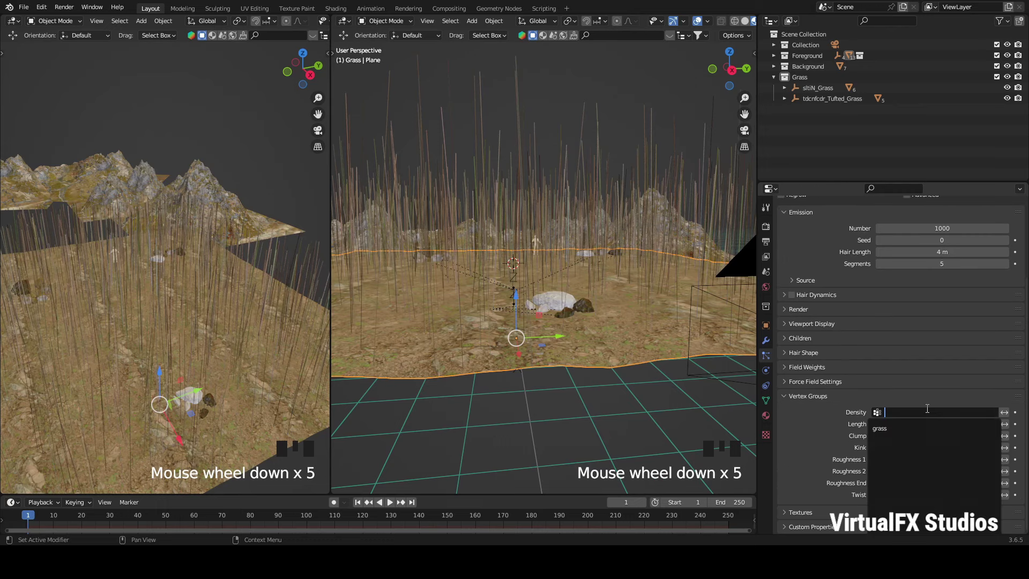
drag(904, 433, 735, 81)
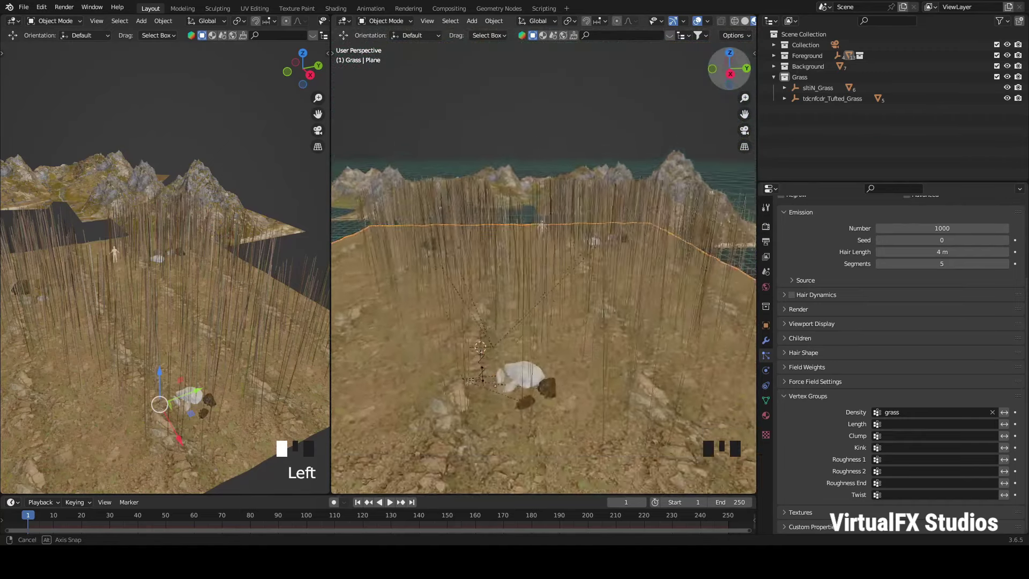
drag(832, 328, 903, 376)
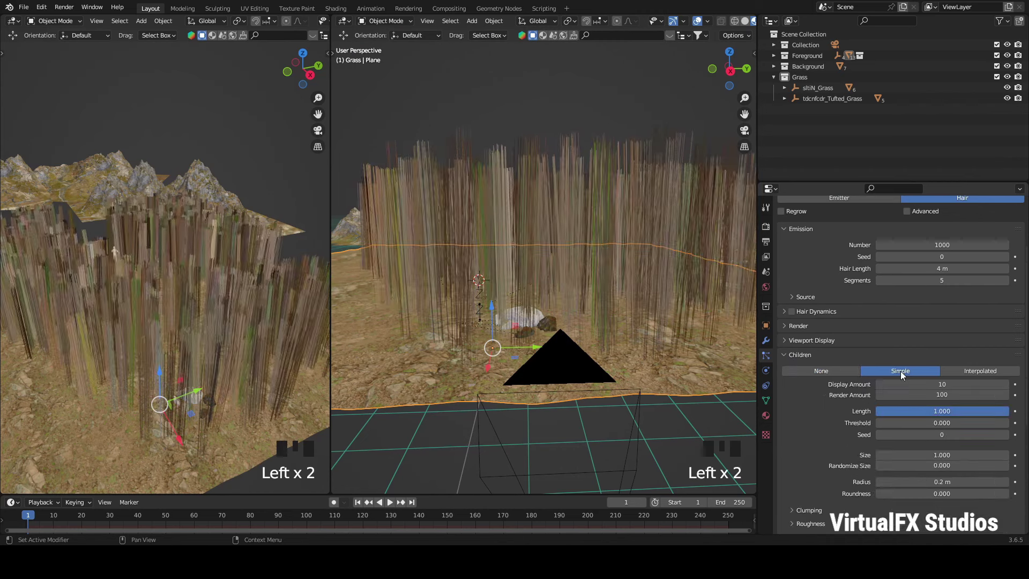
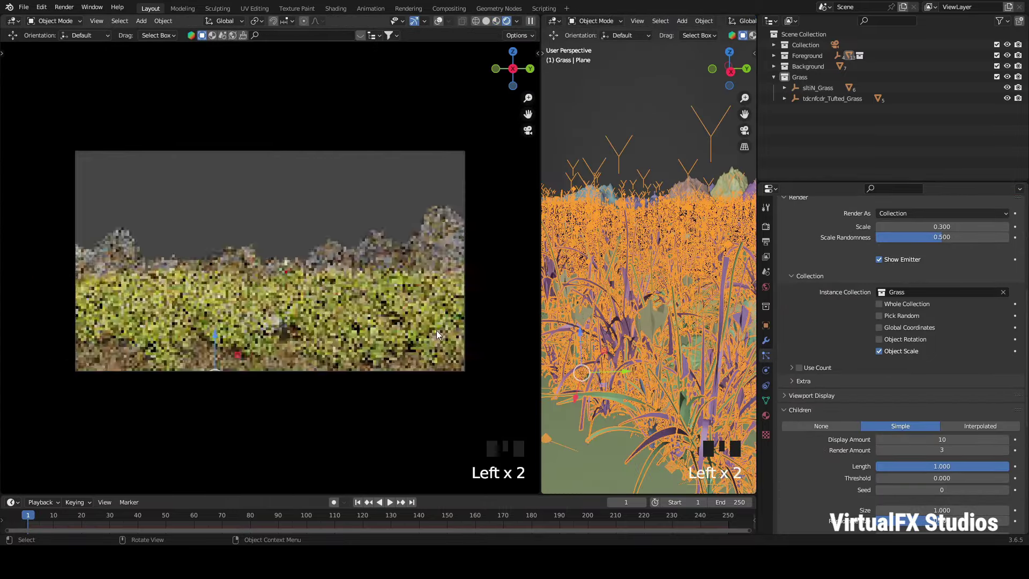
Step: Set particle scale 0.1 with 0.5 randomness and preview the grass through the camera
scroll(up, 3)
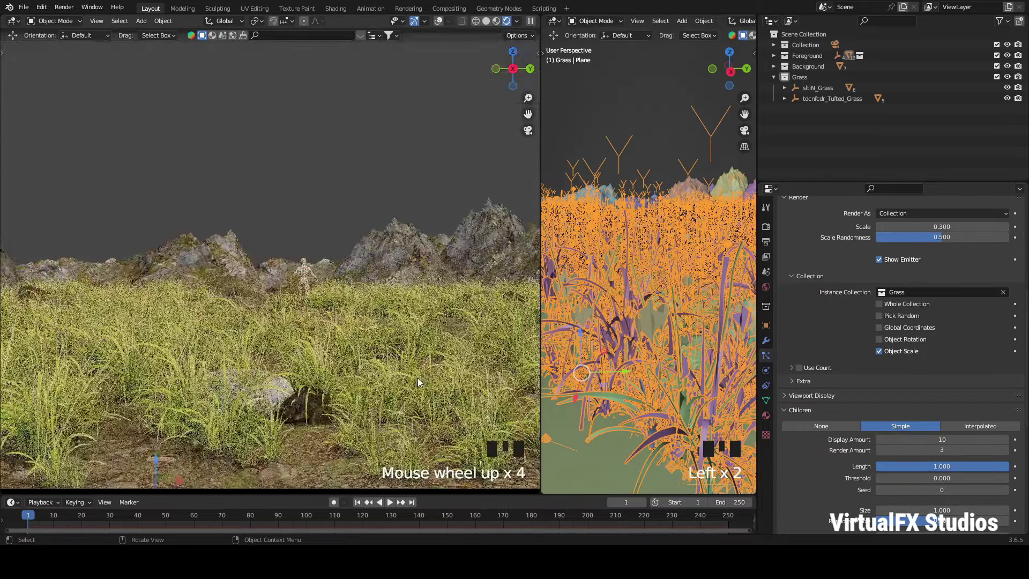
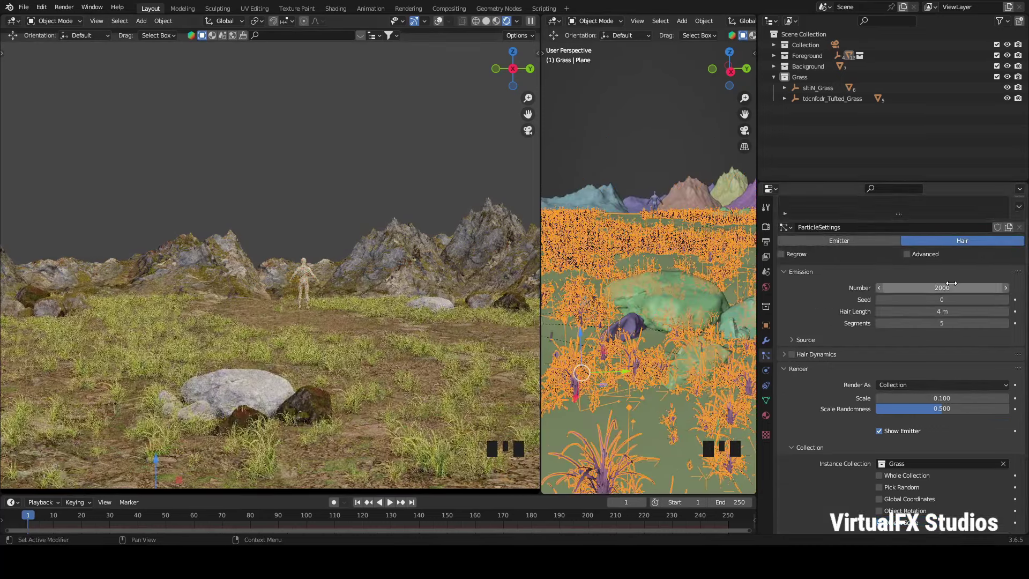
key(KP_0)
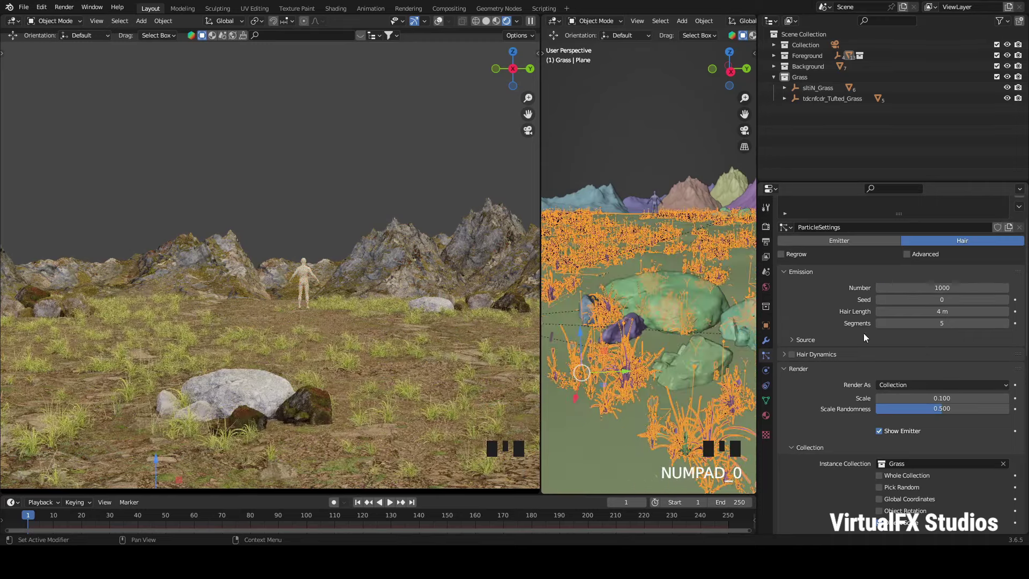
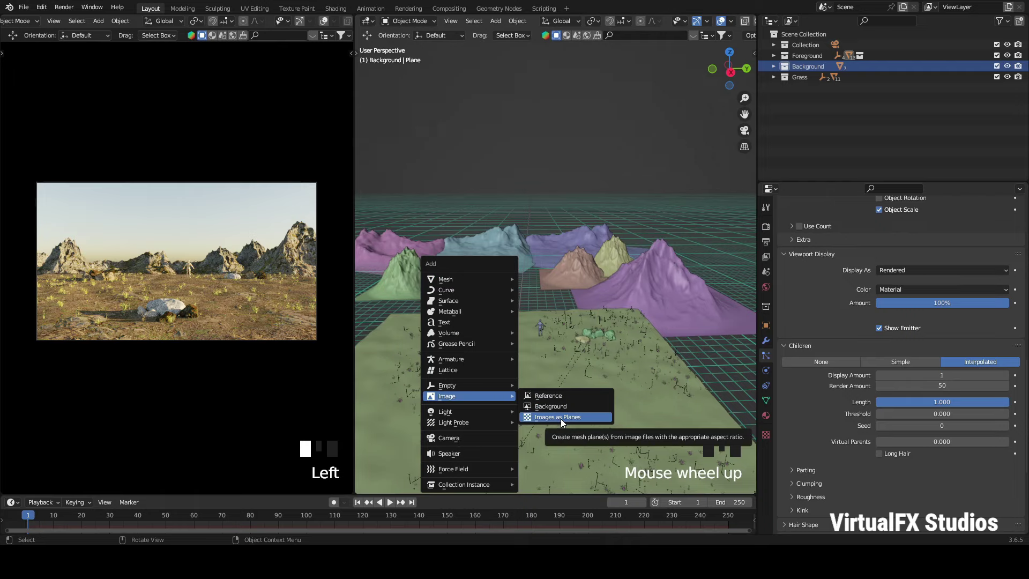
Step: Import the cloudy sky photo as a plane behind the terrain and open the render settings
key(s)
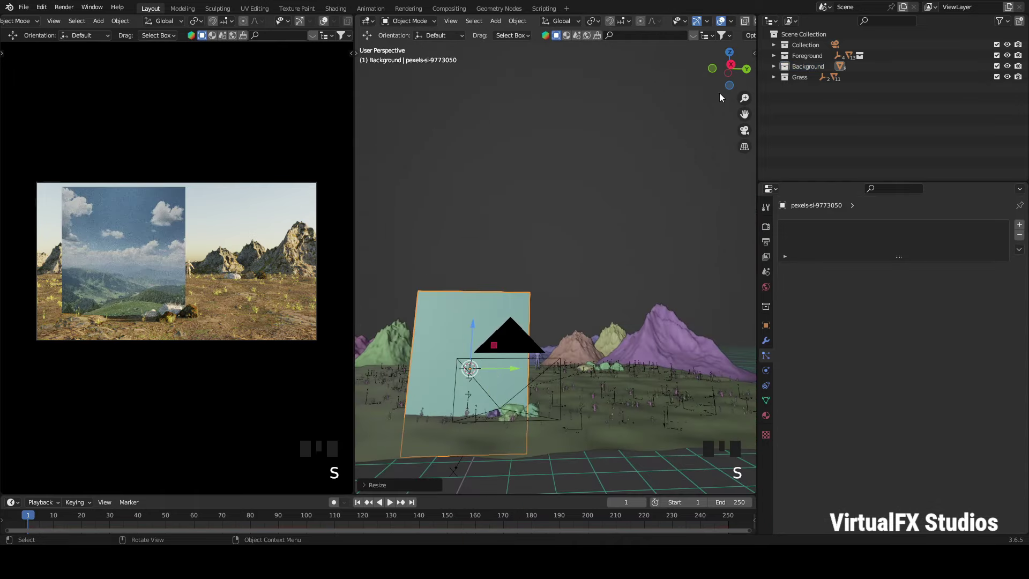
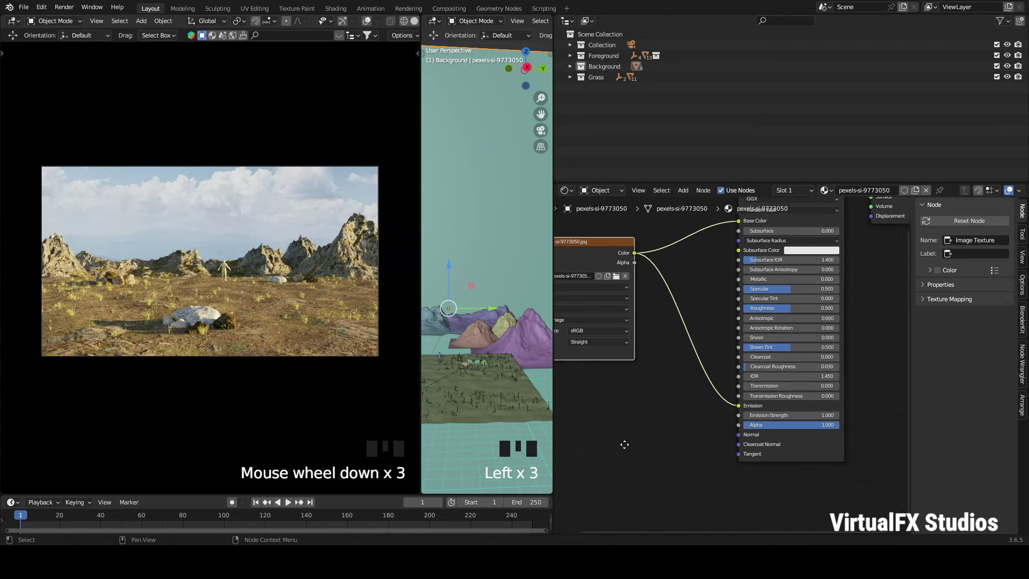
drag(725, 430, 490, 312)
scroll(down, 3)
click(684, 311)
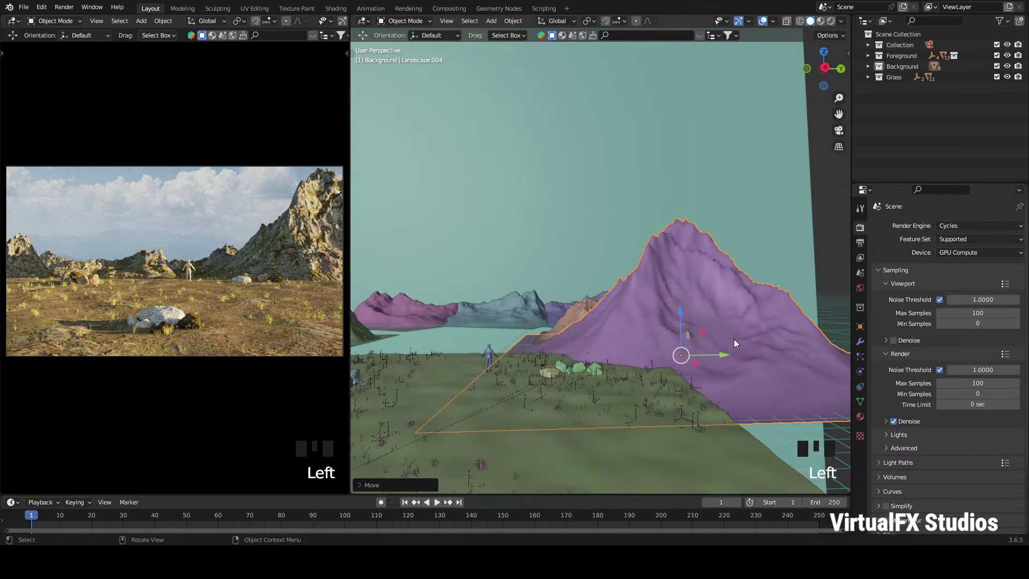
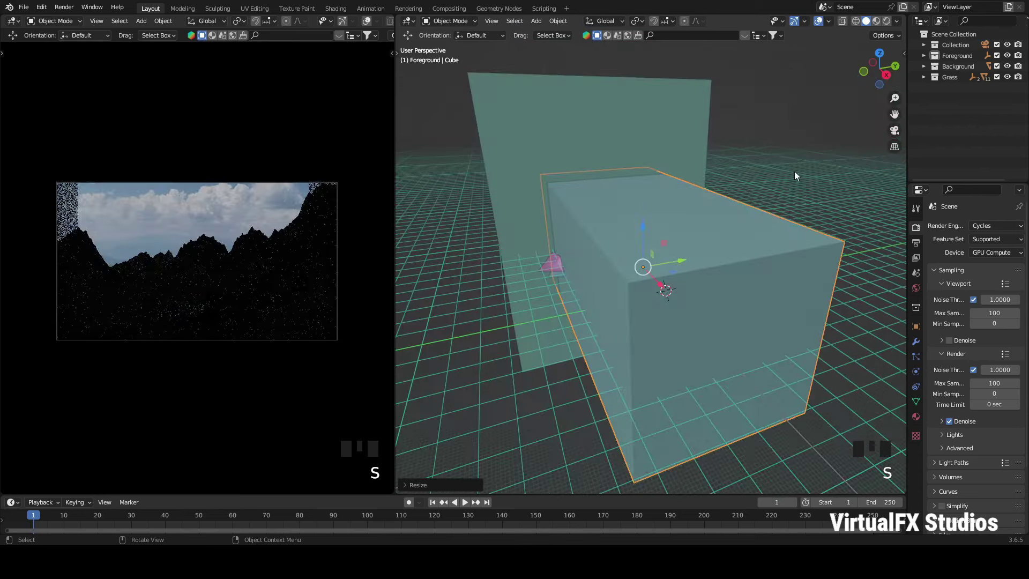
Step: Scale the Foreground cube up around the scene and view its material nodes
key(s)
click(891, 86)
drag(794, 312, 720, 282)
scroll(up, 3)
Step: Replace the cube's Principled BSDF with a white Principled Volume linked to the Volume output
click(787, 292)
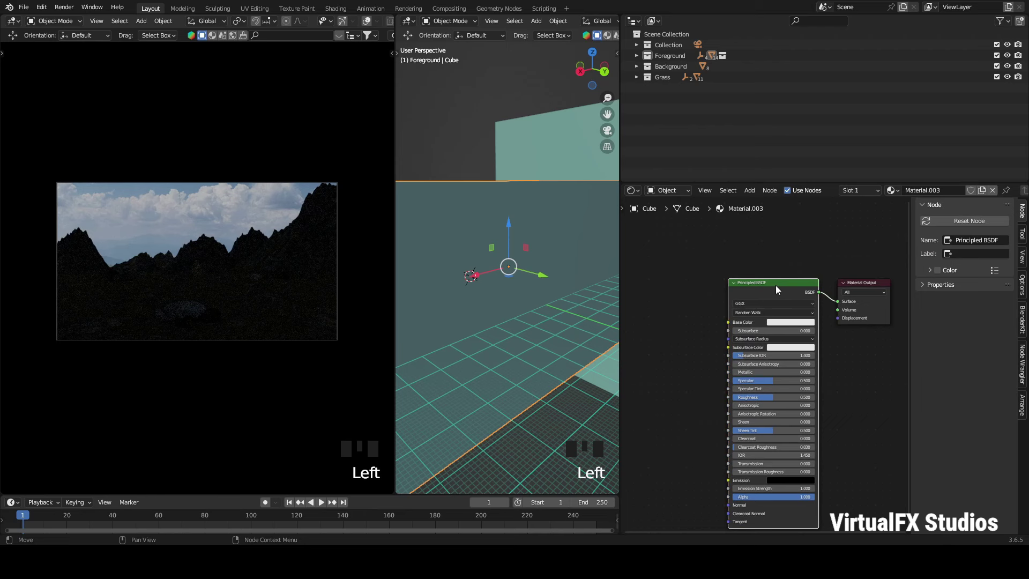
click(754, 288)
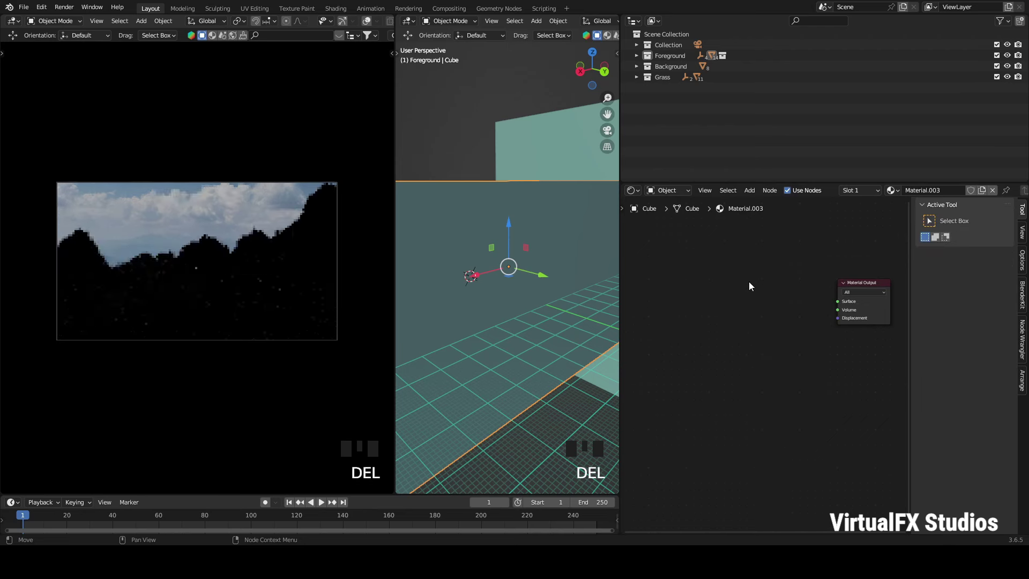
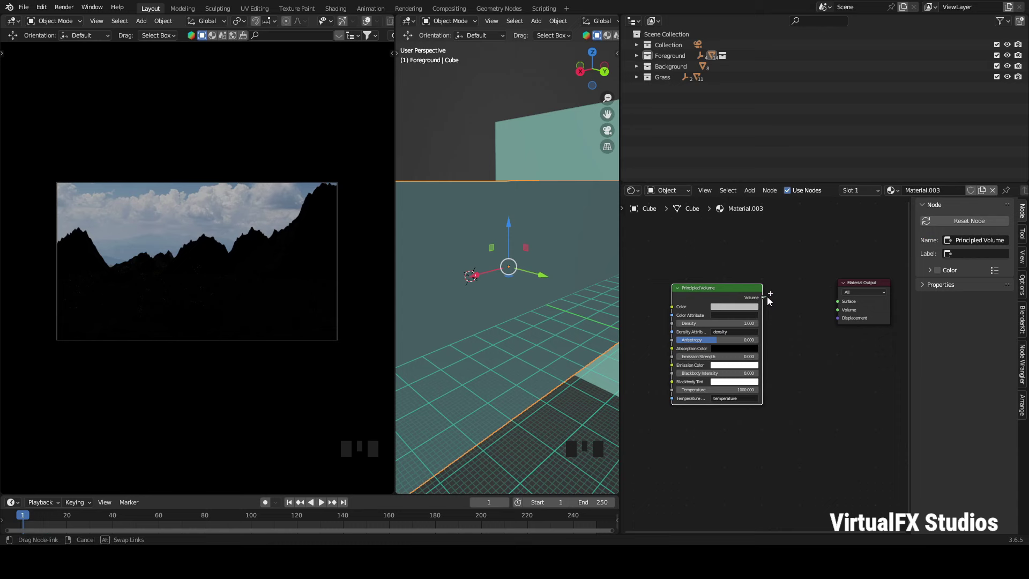
click(842, 312)
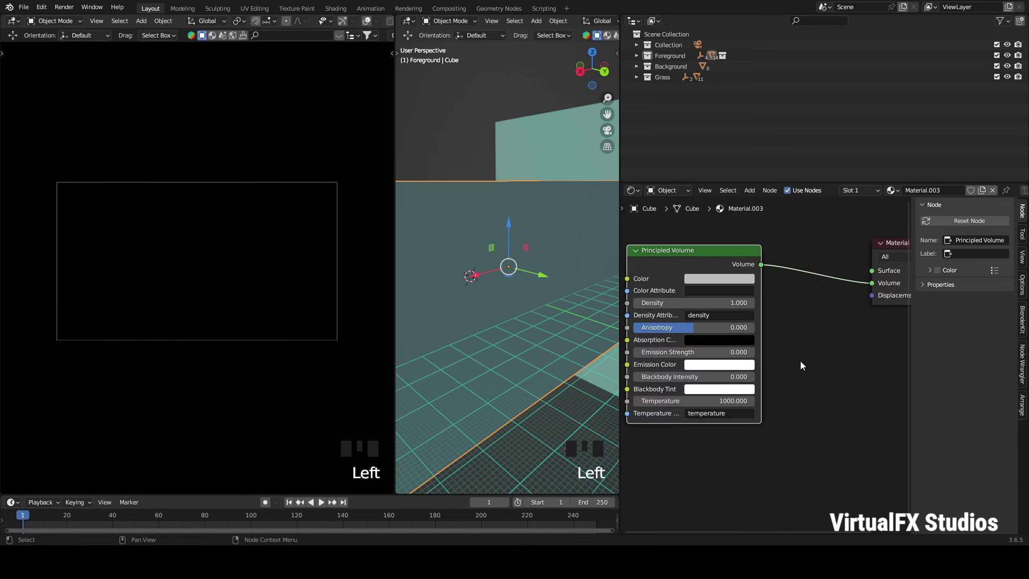
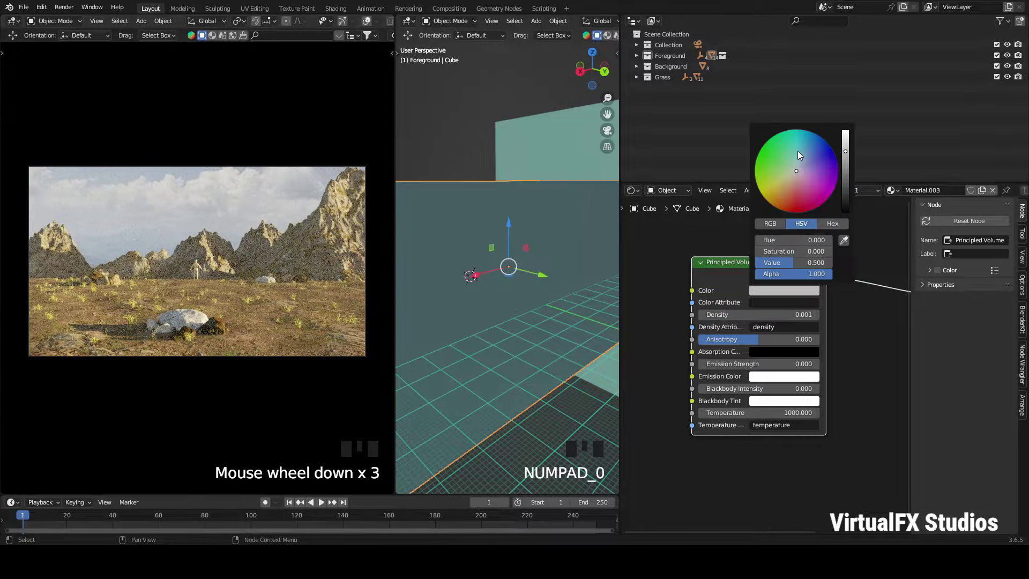
click(797, 153)
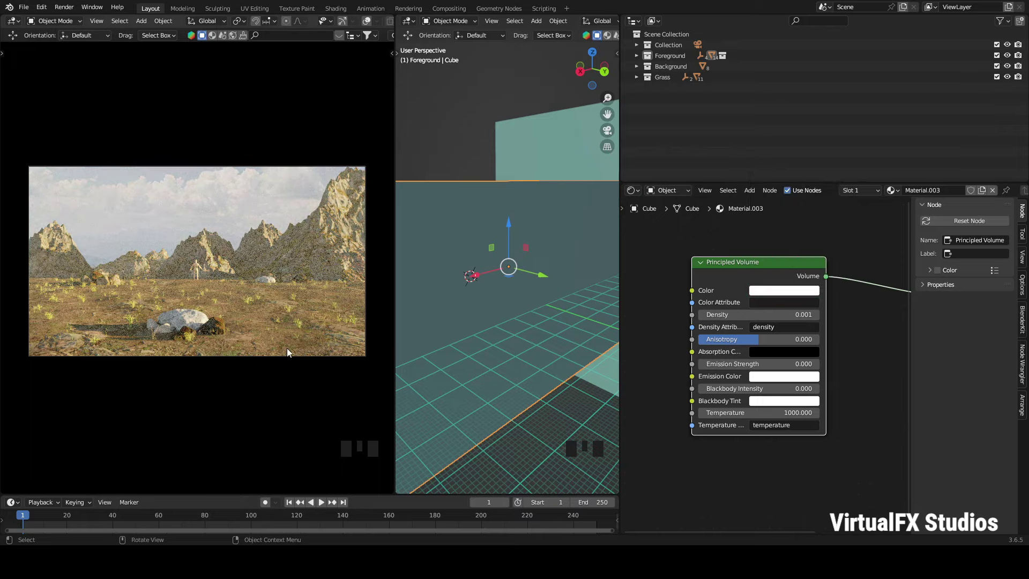
Step: Lower the fog colour Value to about 0.115, then return it to bright white
scroll(up, 3)
scroll(down, 3)
click(849, 140)
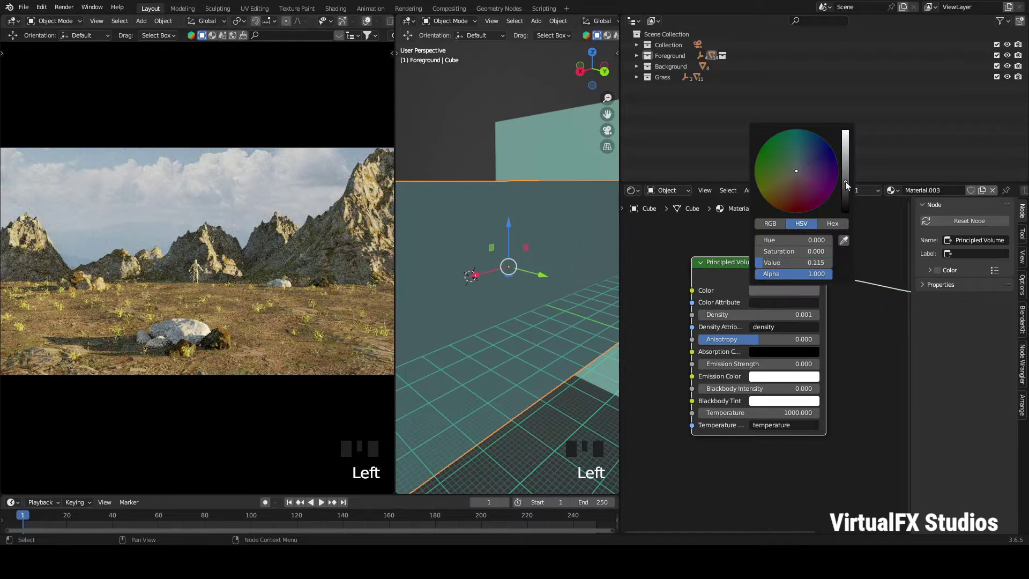
scroll(up, 3)
scroll(up, 3)
drag(786, 297, 849, 173)
scroll(down, 3)
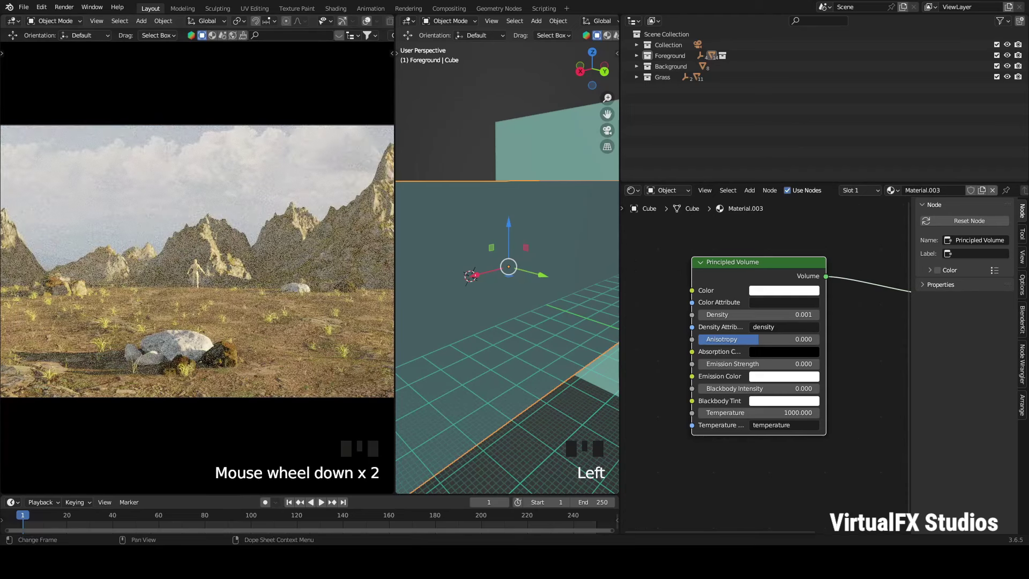
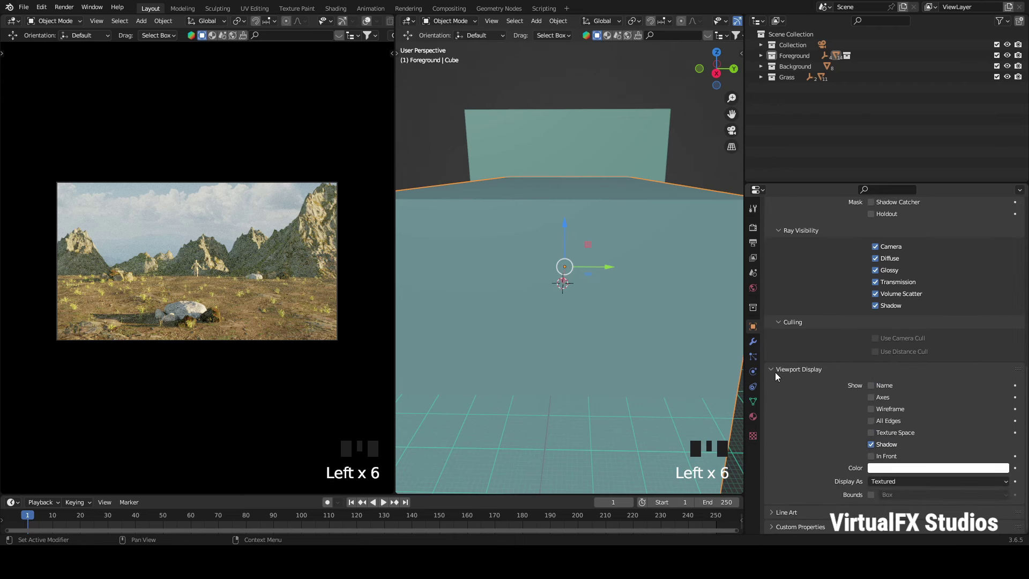
drag(897, 464, 667, 277)
scroll(down, 3)
scroll(up, 3)
scroll(down, 3)
scroll(up, 3)
click(713, 81)
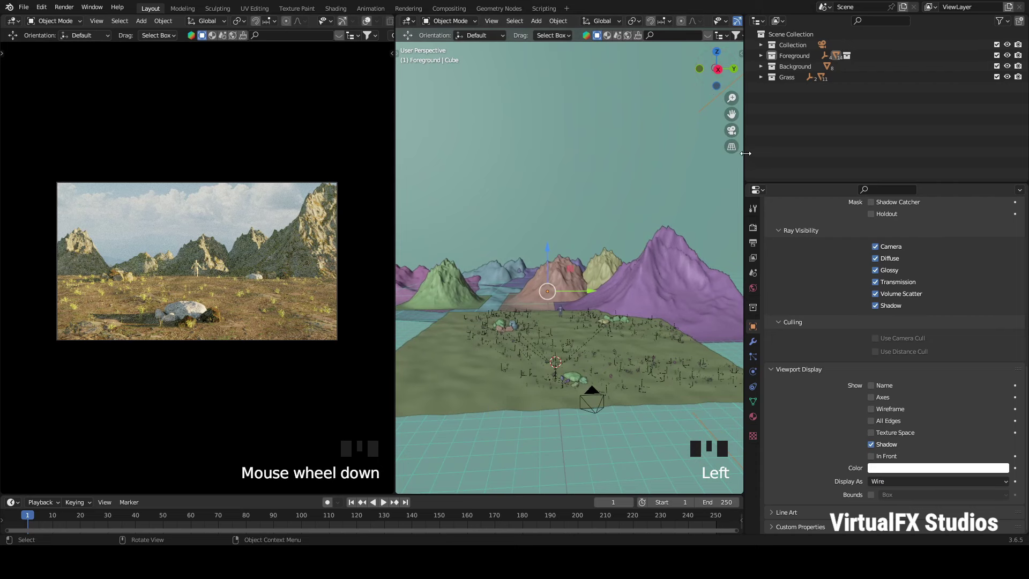